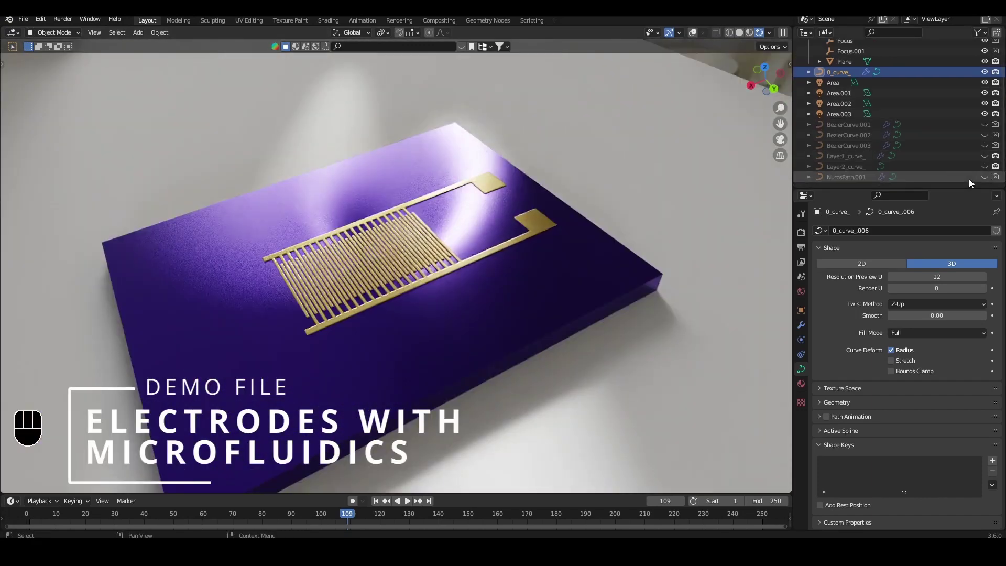
# Inspect the finished chip render, orbiting over the electrodes and channel block.
pyautogui.middleClick(989, 162)
pyautogui.click(986, 167)
pyautogui.click(989, 147)
pyautogui.click(985, 138)
pyautogui.click(986, 129)
pyautogui.moveTo(365, 241); pyautogui.dragTo(380, 227)
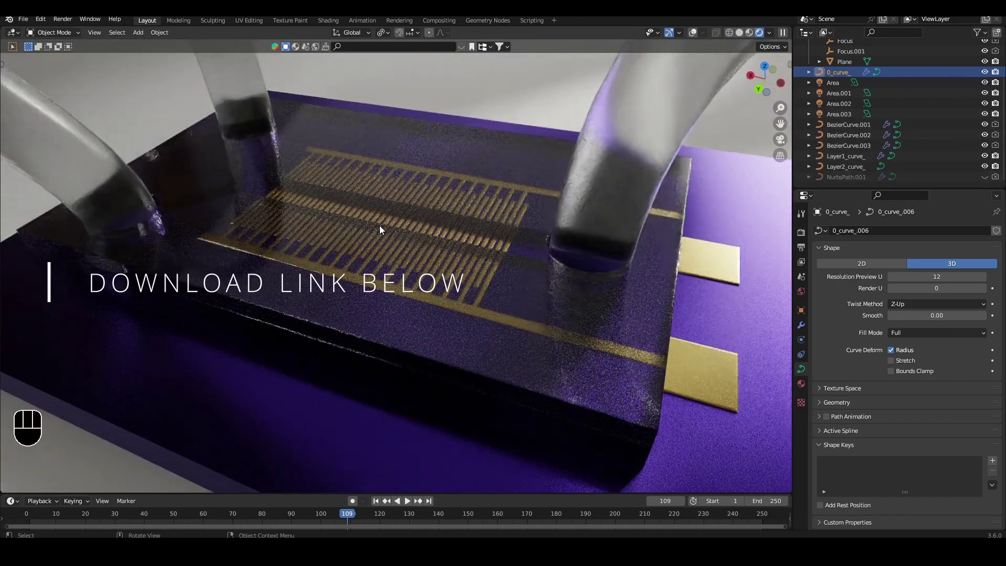
pyautogui.moveTo(370, 264); pyautogui.dragTo(408, 270)
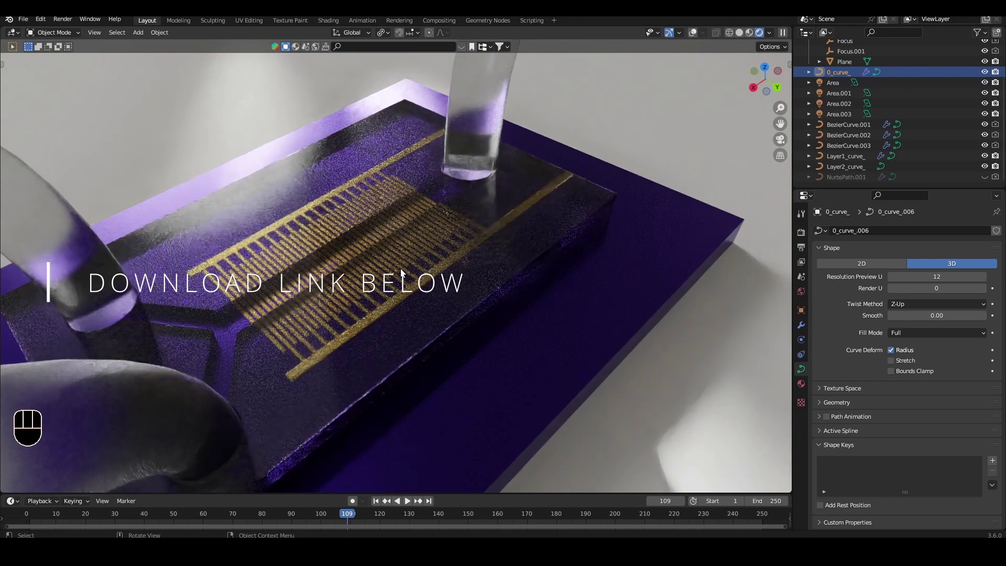
pyautogui.moveTo(418, 310); pyautogui.dragTo(444, 314)
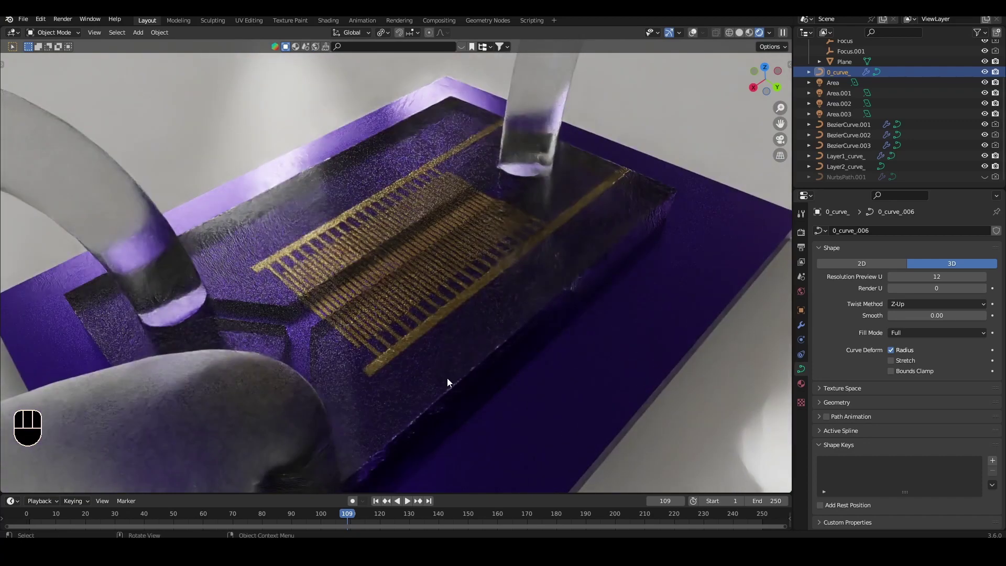
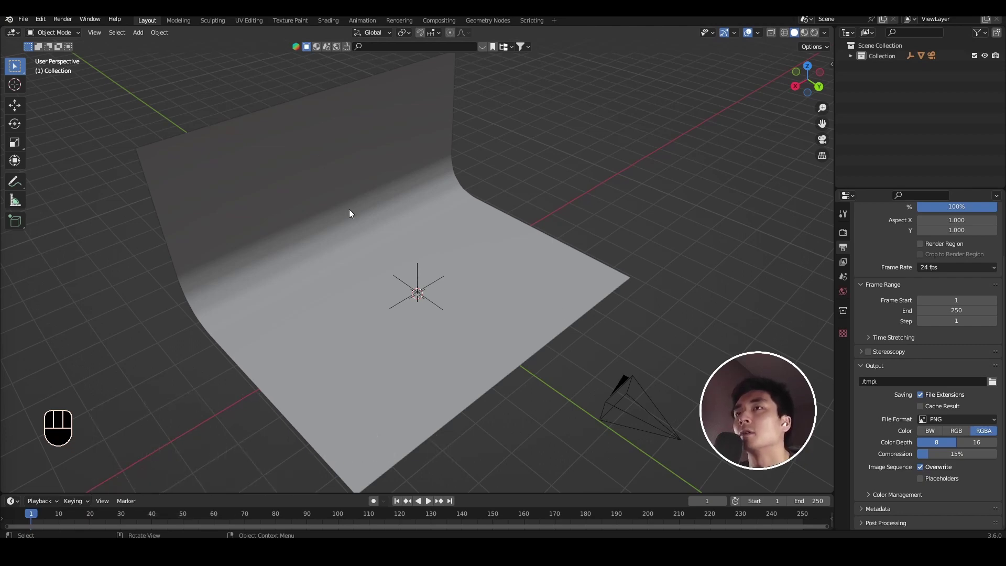
# Start File > Import > AutoCAD DXF to bring in the chip's drawing outlines.
pyautogui.moveTo(40, 21); pyautogui.dragTo(130, 57)
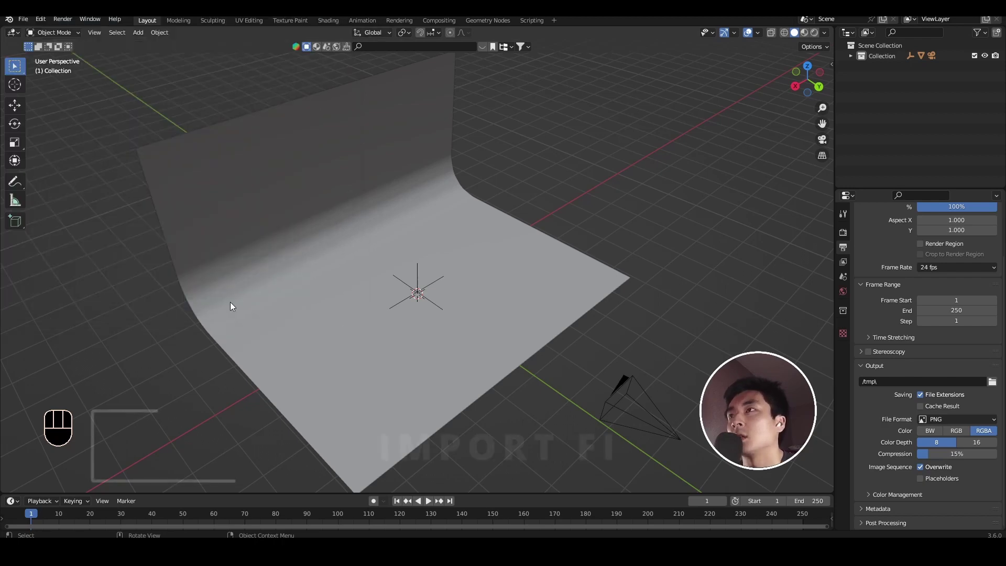
pyautogui.moveTo(447, 294); pyautogui.dragTo(464, 290)
pyautogui.middleClick(464, 290)
pyautogui.moveTo(37, 104); pyautogui.dragTo(15, 20)
pyautogui.click(31, 22)
pyautogui.moveTo(28, 188); pyautogui.dragTo(180, 349)
pyautogui.click(180, 350)
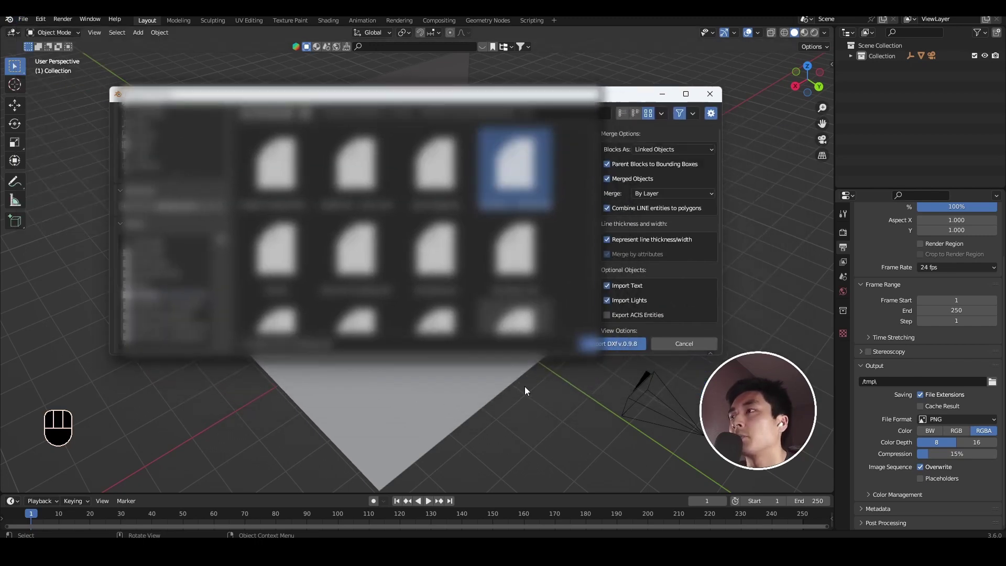
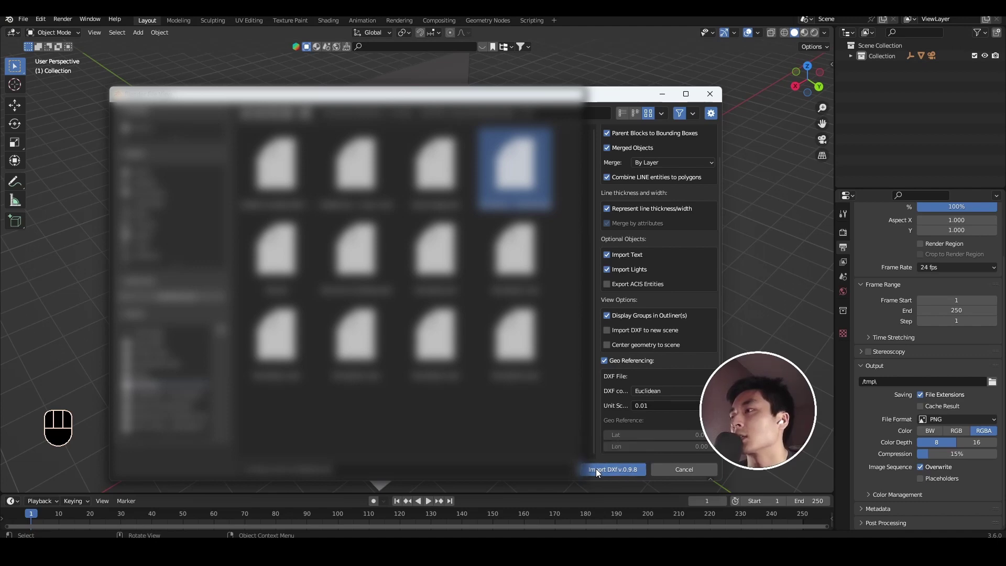
# Zoom to the imported chip outlines and select the electrode outline curve.
pyautogui.moveTo(466, 387); pyautogui.dragTo(455, 293)
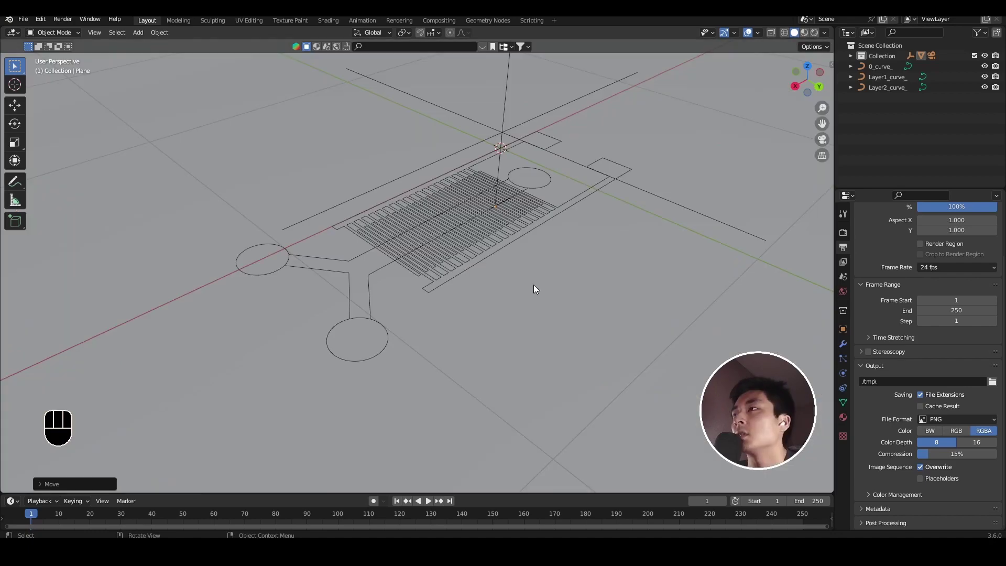
pyautogui.moveTo(527, 250); pyautogui.dragTo(499, 281)
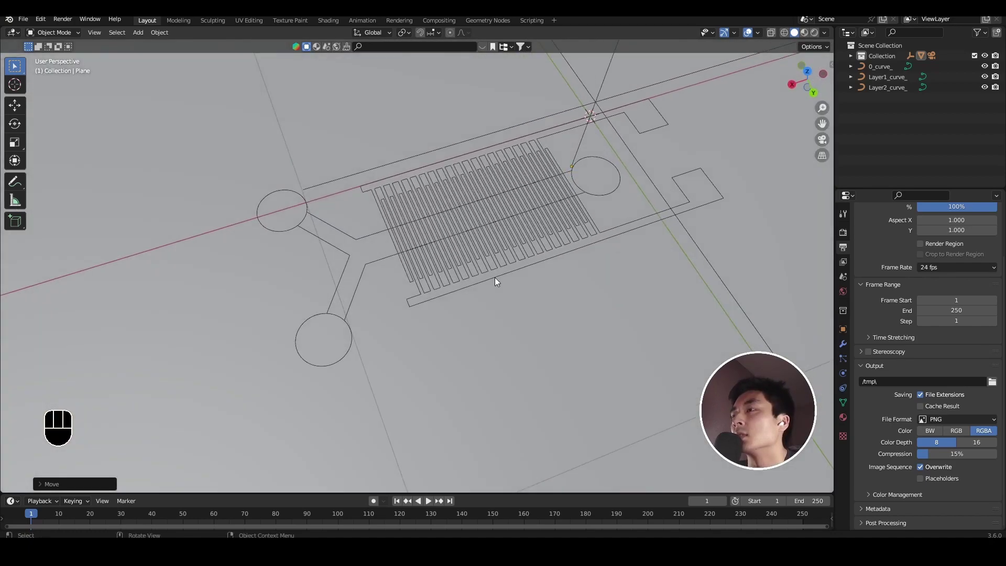
pyautogui.click(415, 298)
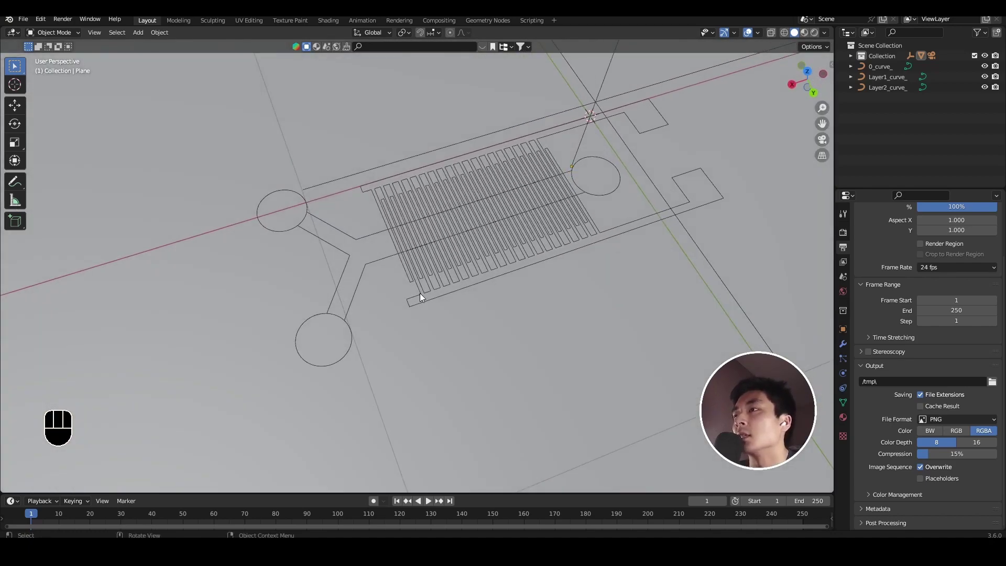
pyautogui.moveTo(695, 242); pyautogui.dragTo(656, 255)
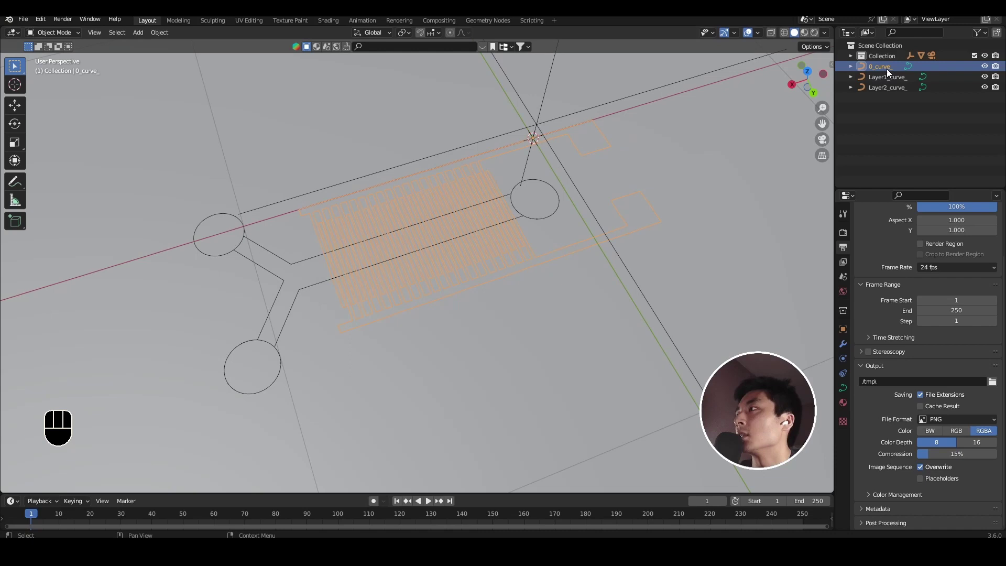
pyautogui.click(889, 72)
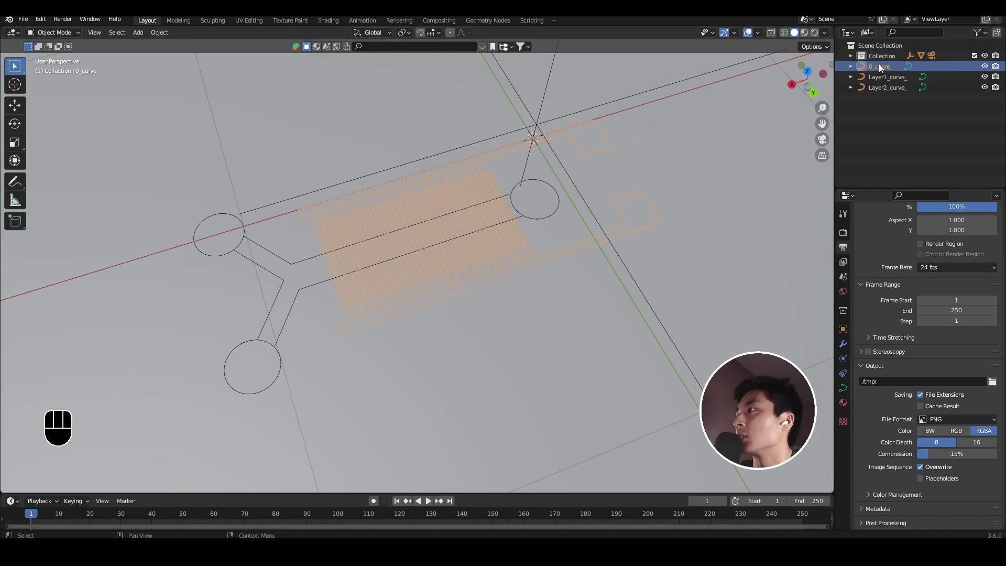
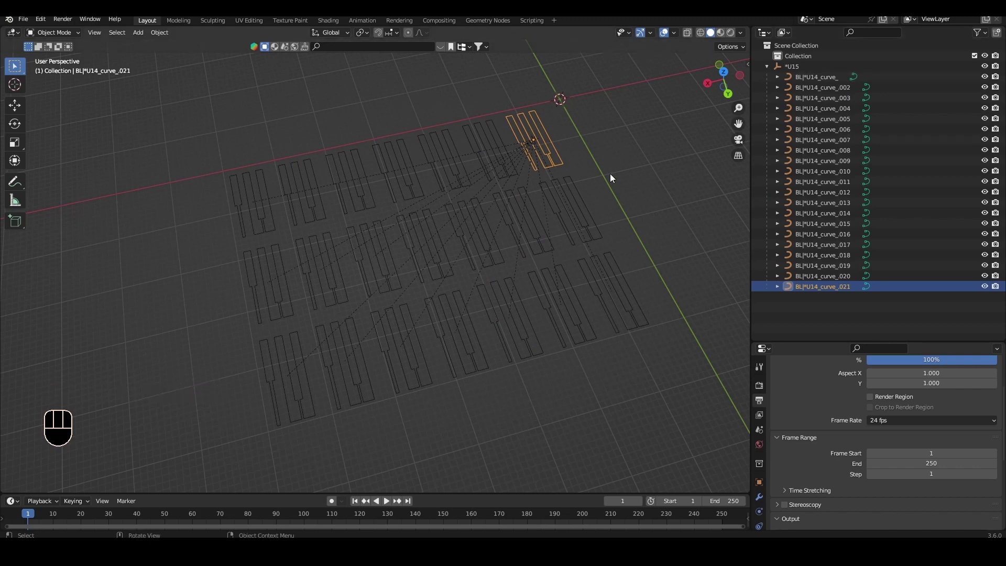
# Join the twenty-two separate electrode curves into one object with Ctrl+J and view the grid from above.
pyautogui.click(831, 82)
pyautogui.click(822, 287)
pyautogui.press('ctrl+j')
pyautogui.middleClick(837, 78)
pyautogui.middleClick(544, 395)
pyautogui.moveTo(498, 296); pyautogui.dragTo(522, 282)
pyautogui.click(509, 308)
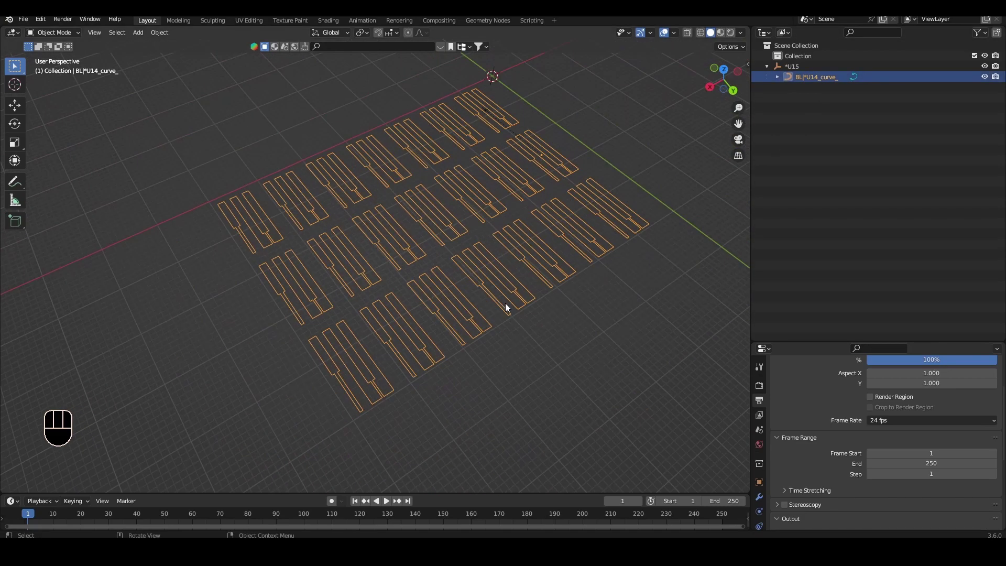
pyautogui.moveTo(468, 315); pyautogui.dragTo(455, 310)
# Select the Electrodes outline and hide the IO ports and Microfluidic channel outlines.
pyautogui.press('g')
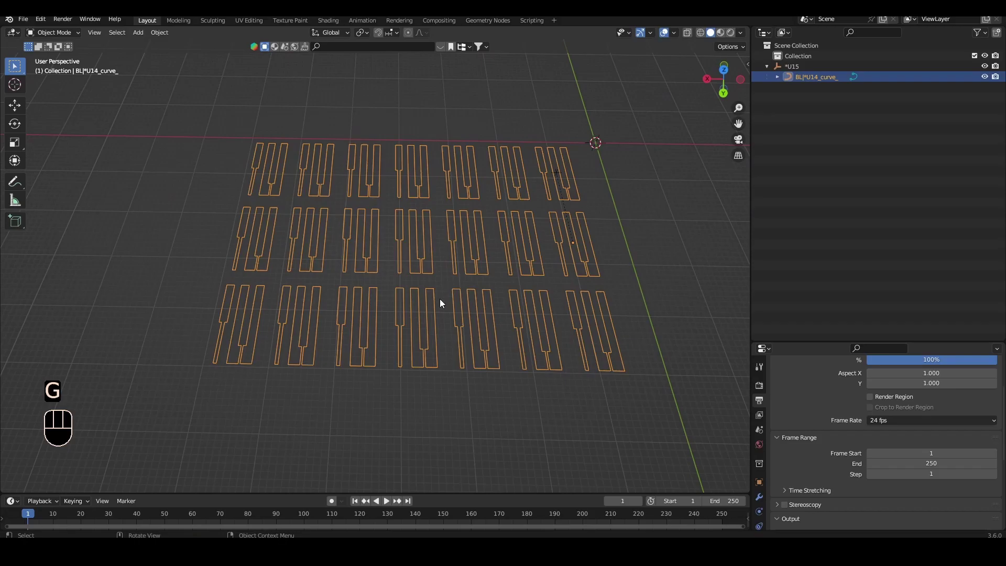
pyautogui.middleClick(499, 393)
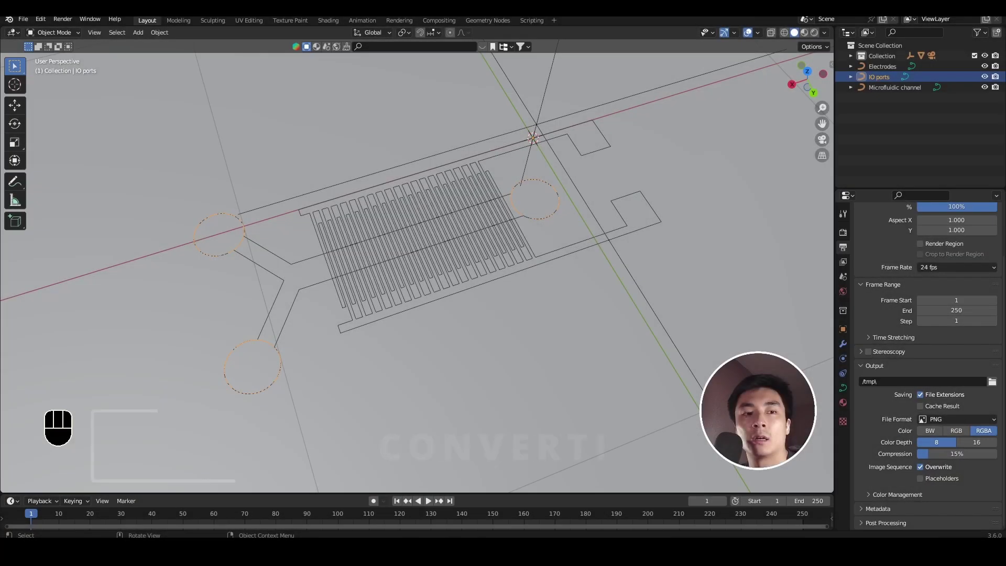
pyautogui.moveTo(488, 300); pyautogui.dragTo(542, 287)
pyautogui.moveTo(573, 340); pyautogui.dragTo(552, 350)
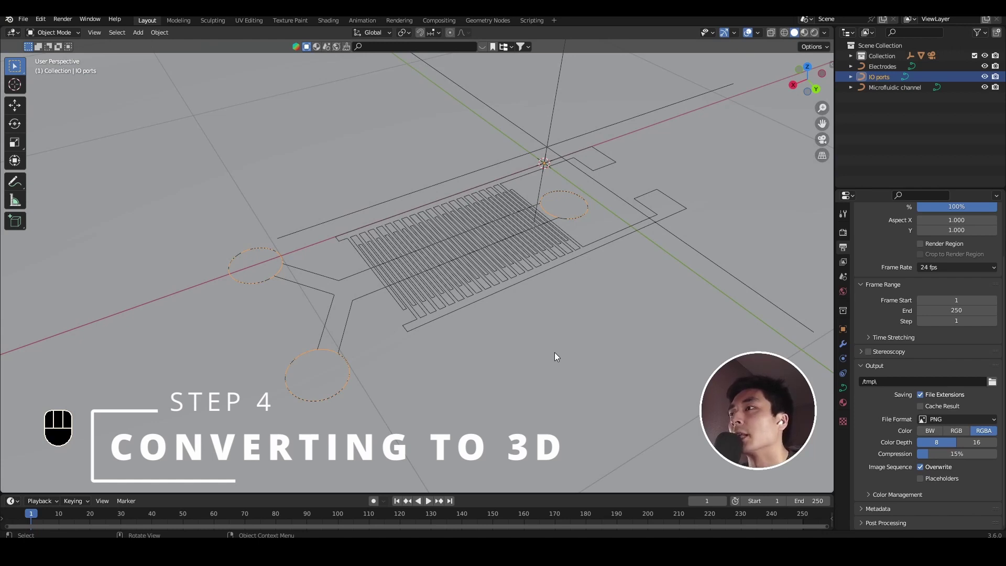
pyautogui.click(988, 80)
pyautogui.click(984, 91)
pyautogui.moveTo(520, 306); pyautogui.dragTo(541, 305)
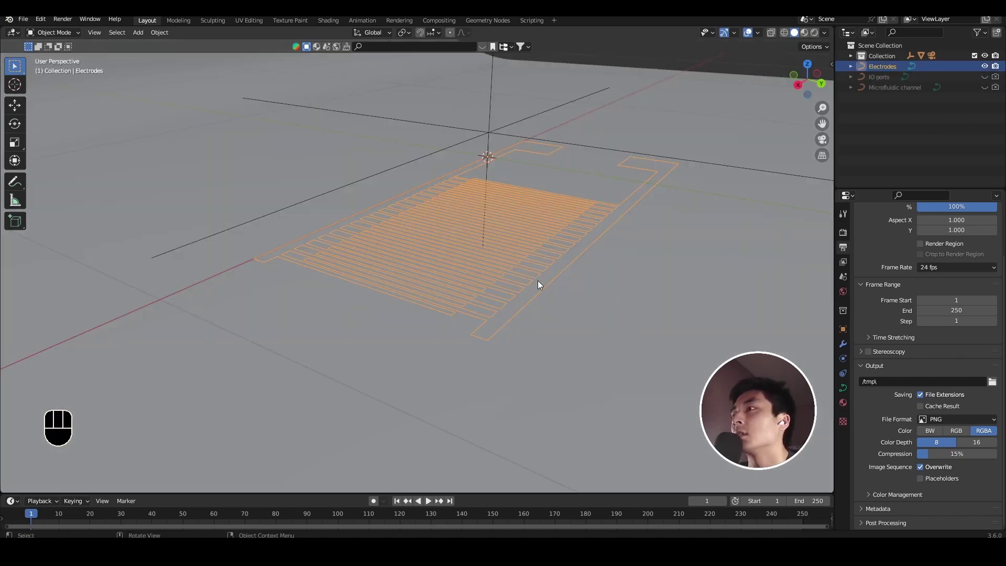
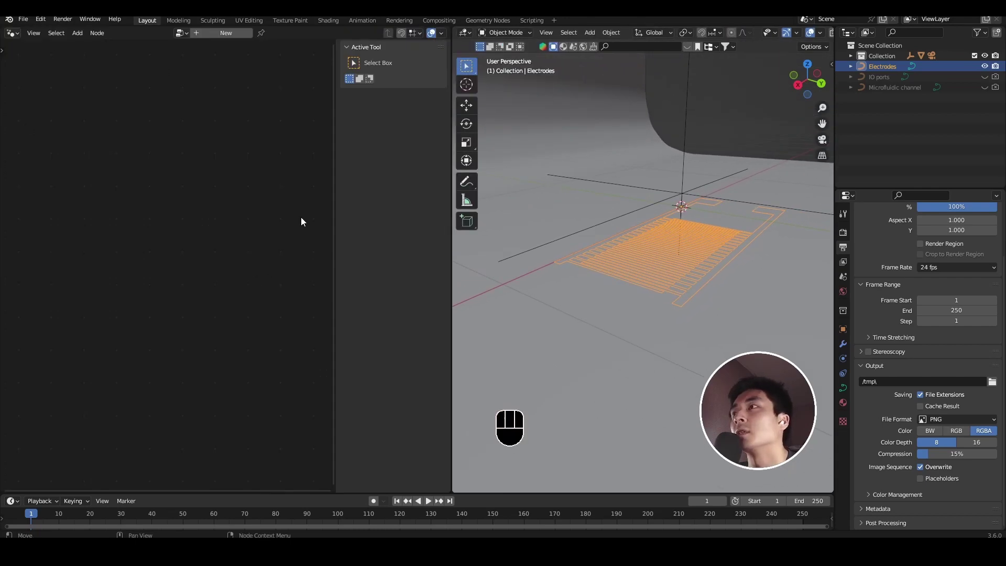
# Insert a Fill Curve node between Group Input and Output so the electrode outlines become filled shapes.
pyautogui.moveTo(217, 37); pyautogui.dragTo(653, 293)
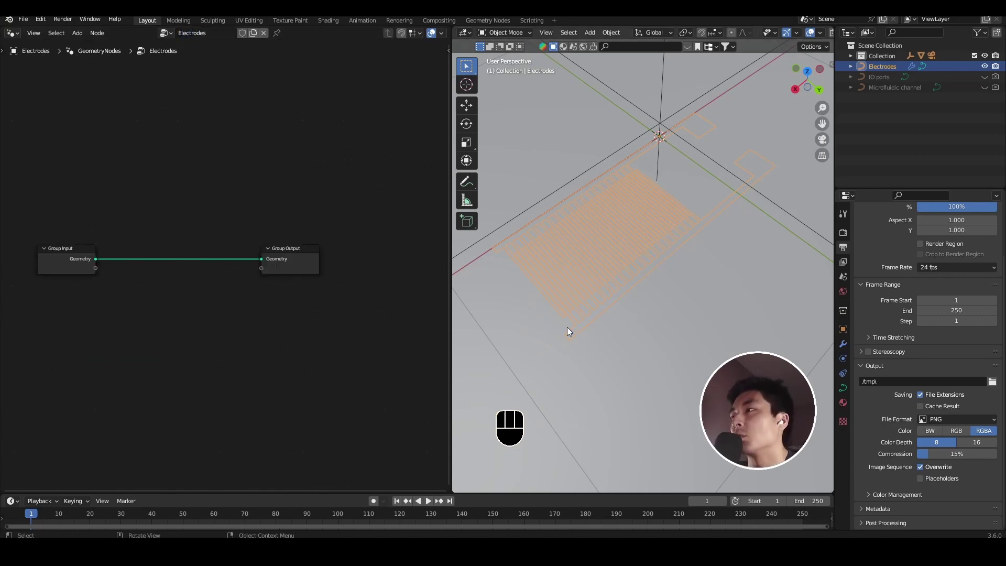
pyautogui.press('shift+a')
pyautogui.press('shift+a')
pyautogui.press('l')
pyautogui.click(711, 271)
pyautogui.rightClick(711, 272)
pyautogui.middleClick(711, 271)
pyautogui.moveTo(665, 295); pyautogui.dragTo(691, 272)
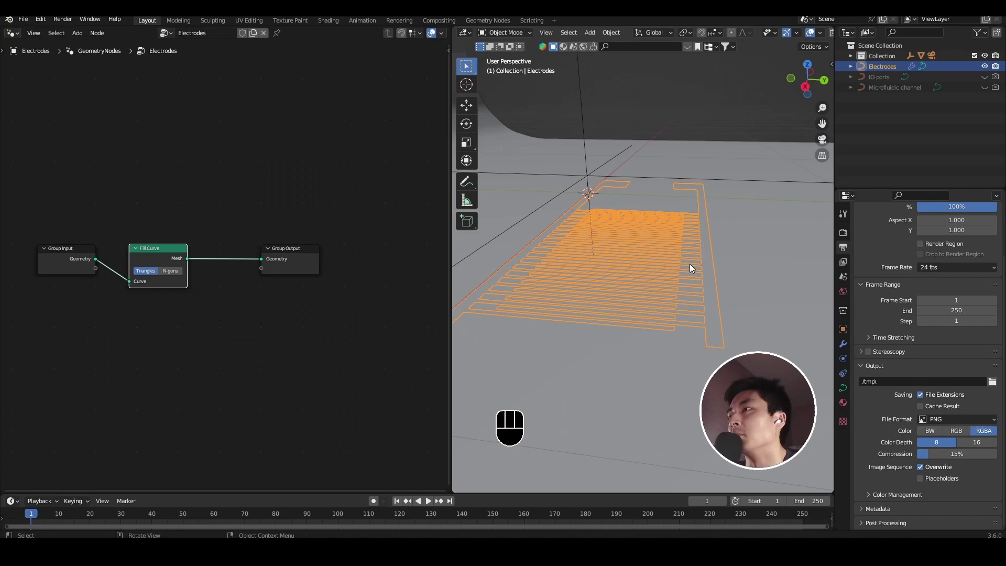
pyautogui.middleClick(681, 269)
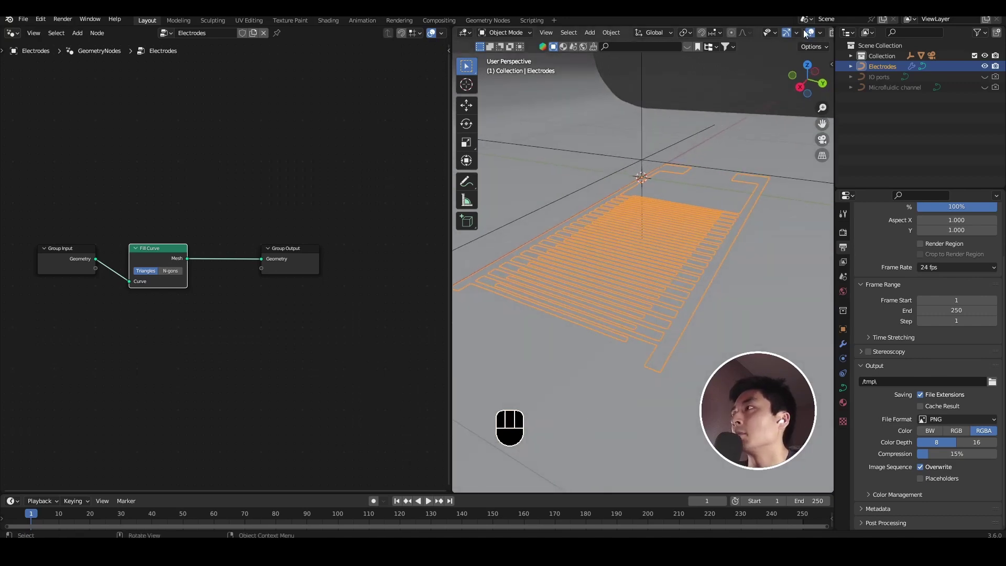
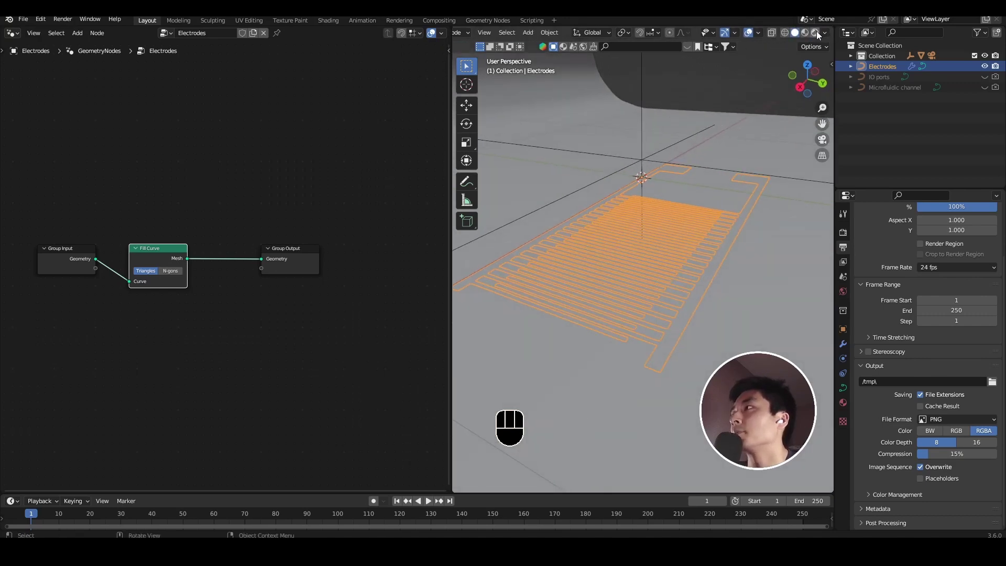
pyautogui.middleClick(665, 313)
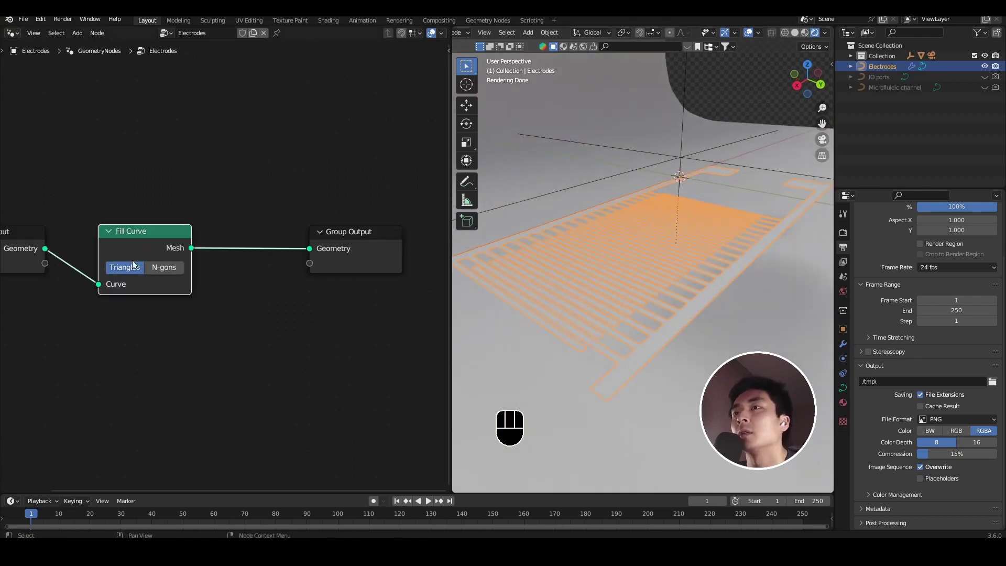
# Search for an Extrude Mesh node to add after Fill Curve.
pyautogui.moveTo(162, 267); pyautogui.dragTo(129, 267)
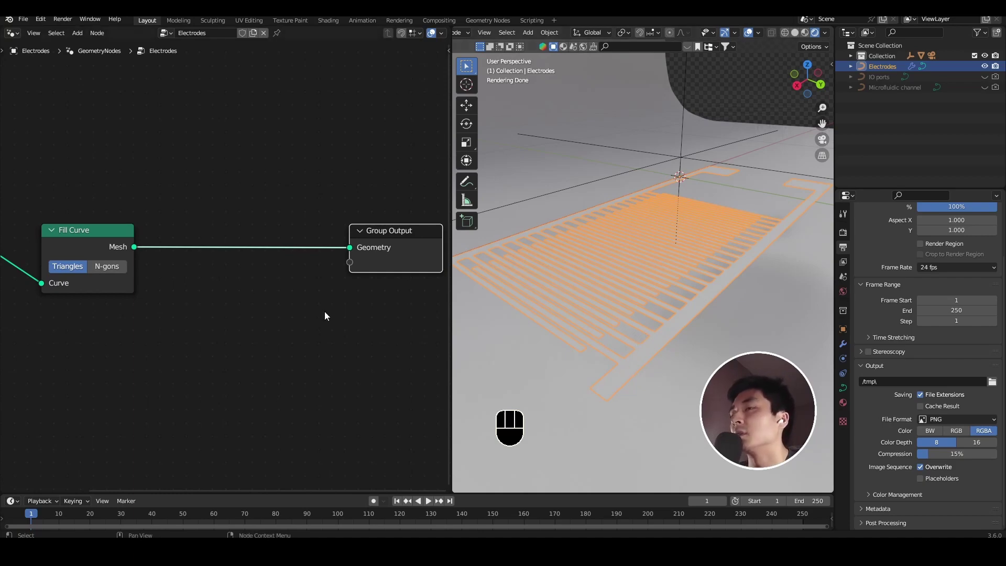
pyautogui.press('shift+a')
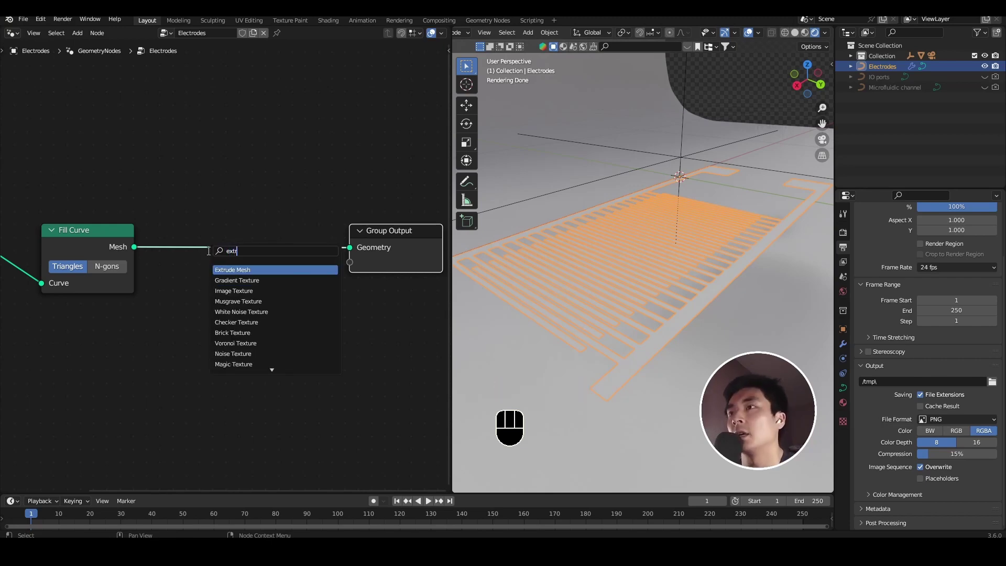
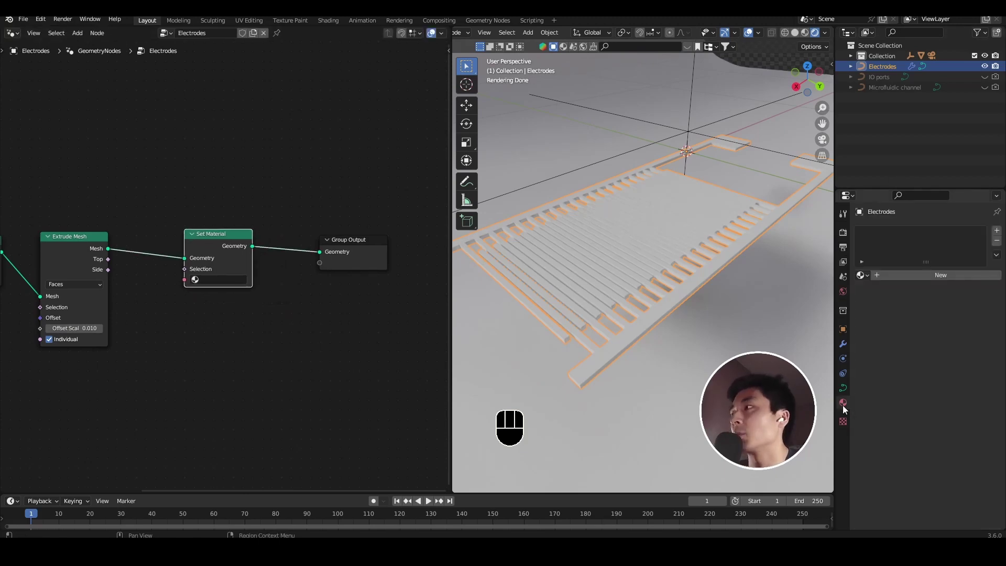
# Adjust the gold Electrodes material settings and check the gold electrode render.
pyautogui.moveTo(918, 277); pyautogui.dragTo(944, 333)
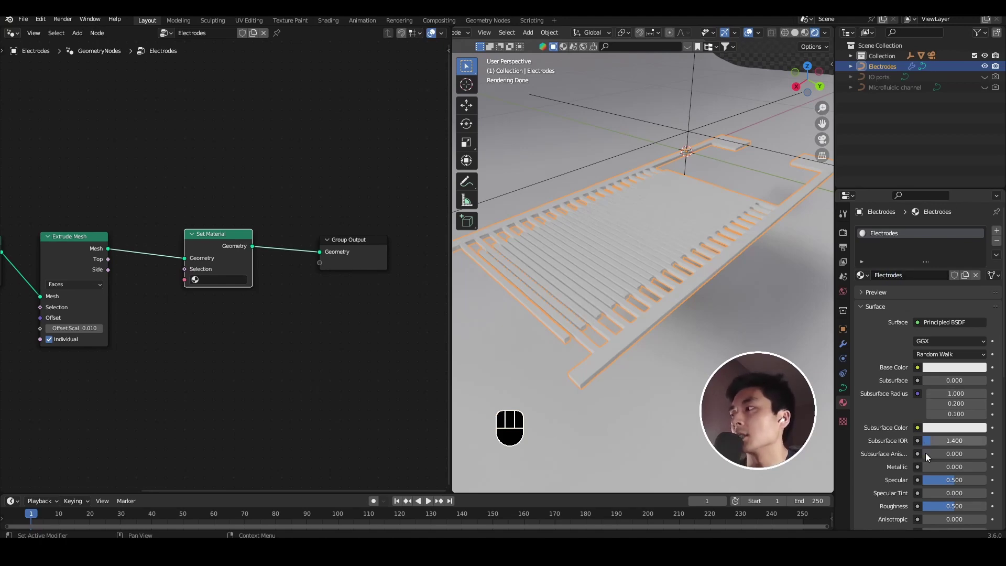
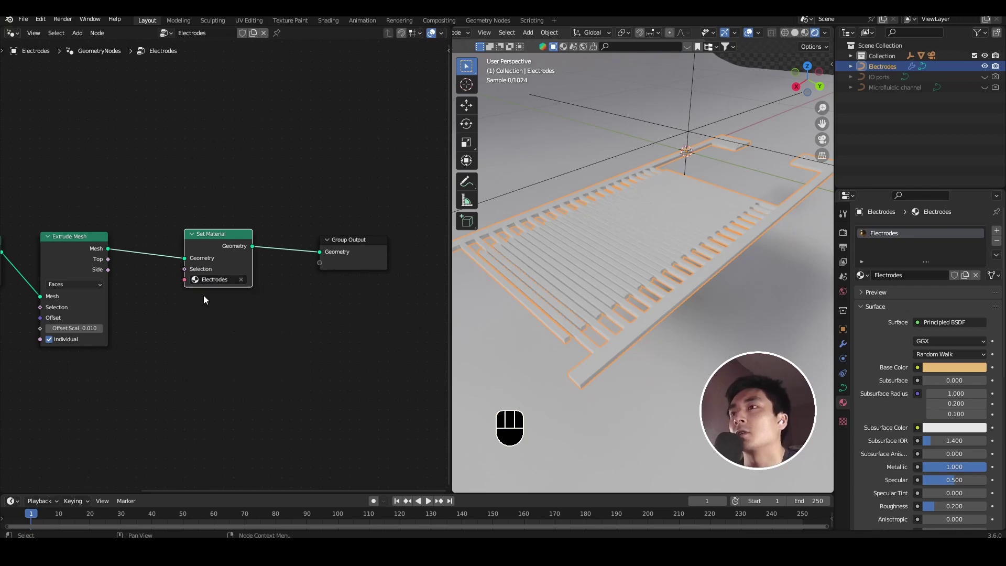
pyautogui.moveTo(715, 321); pyautogui.dragTo(698, 322)
# Inspect the gold electrode fingers, then give the Cube a new purple Si wafer material.
pyautogui.moveTo(671, 323); pyautogui.dragTo(649, 338)
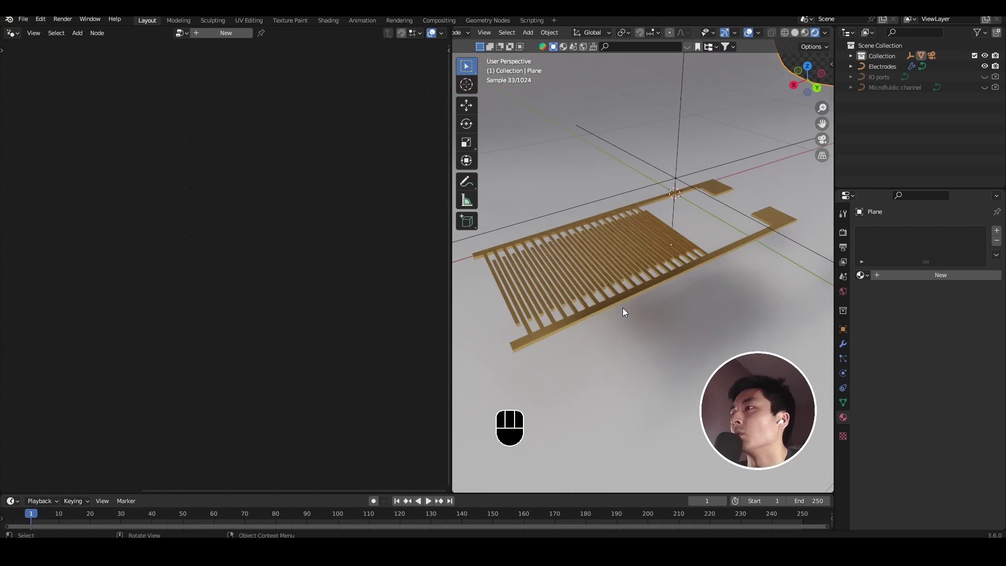
pyautogui.moveTo(666, 312); pyautogui.dragTo(647, 300)
pyautogui.moveTo(648, 299); pyautogui.dragTo(704, 297)
pyautogui.moveTo(685, 295); pyautogui.dragTo(686, 285)
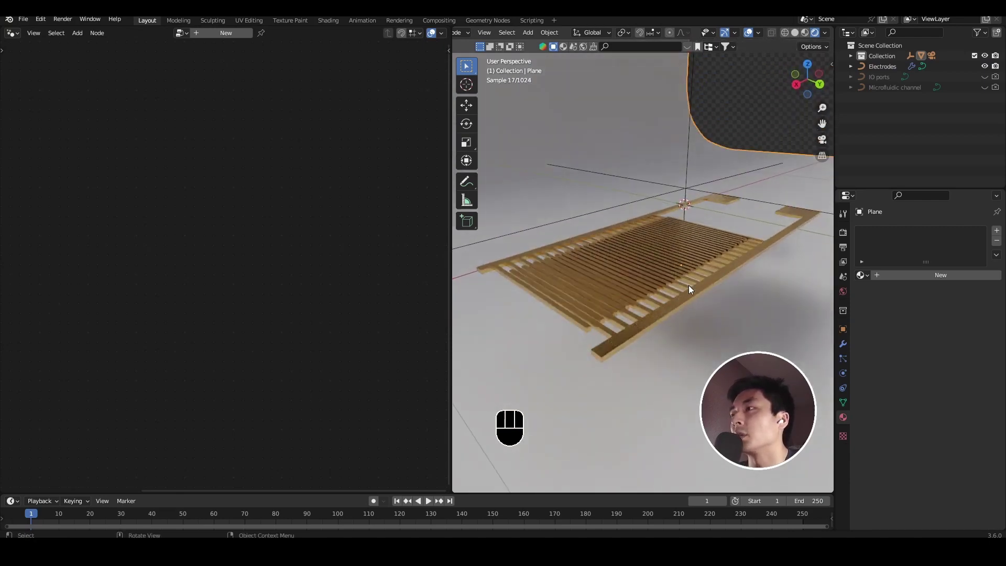
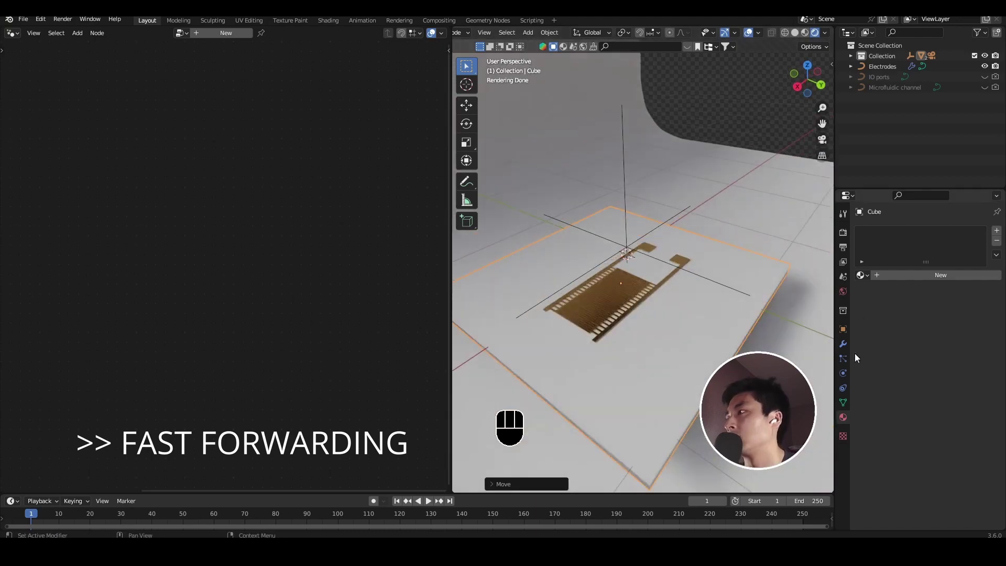
pyautogui.click(902, 276)
pyautogui.click(966, 366)
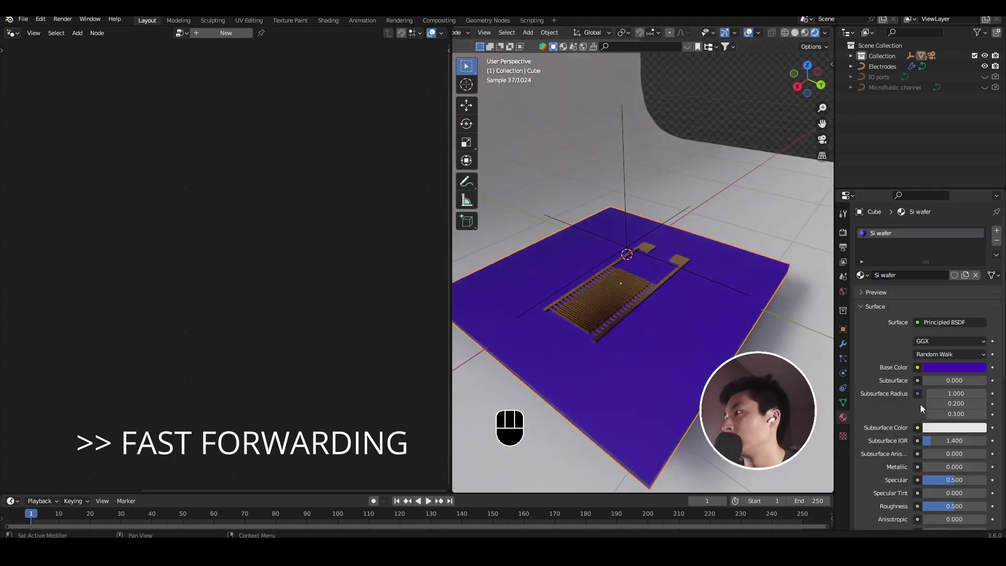
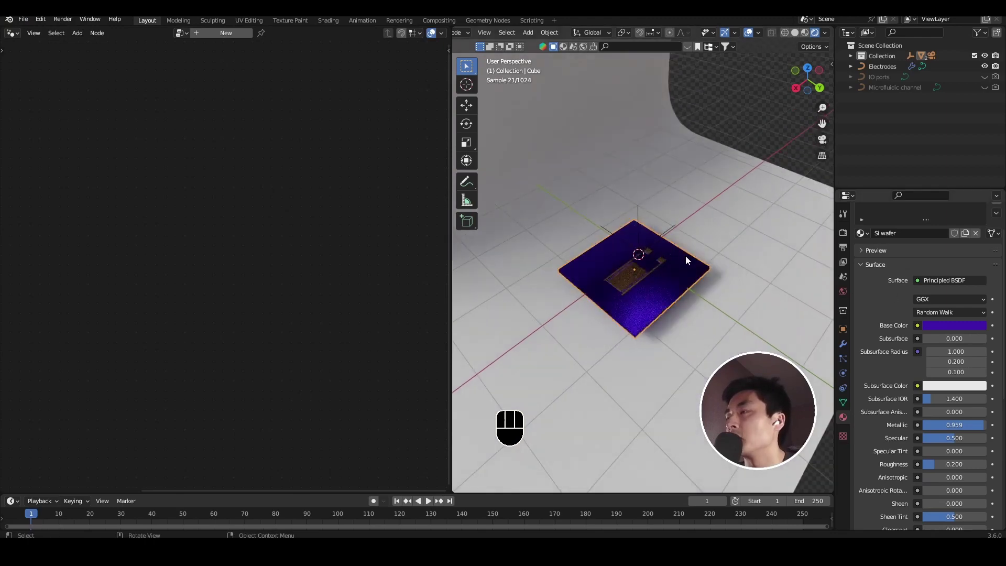
pyautogui.middleClick(689, 260)
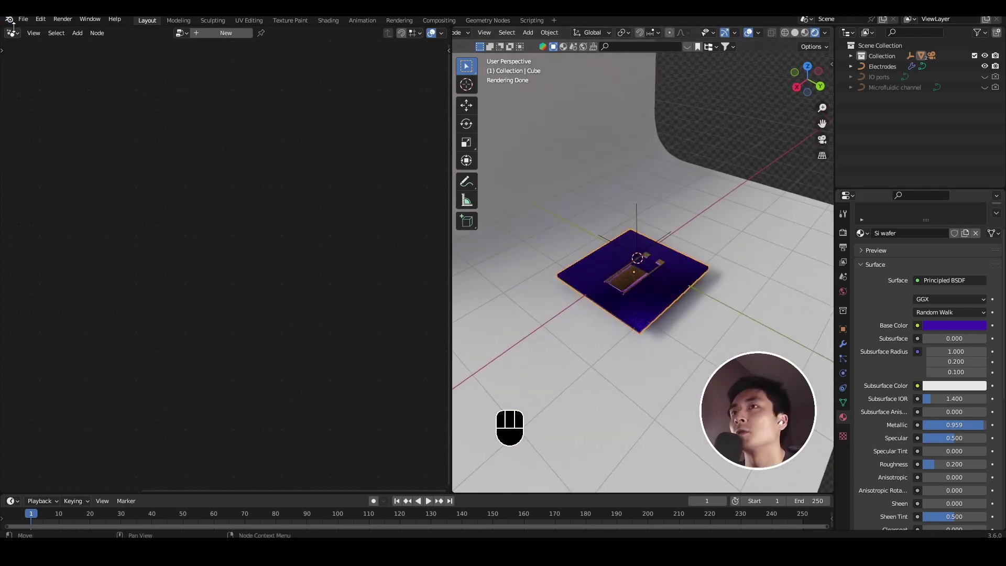
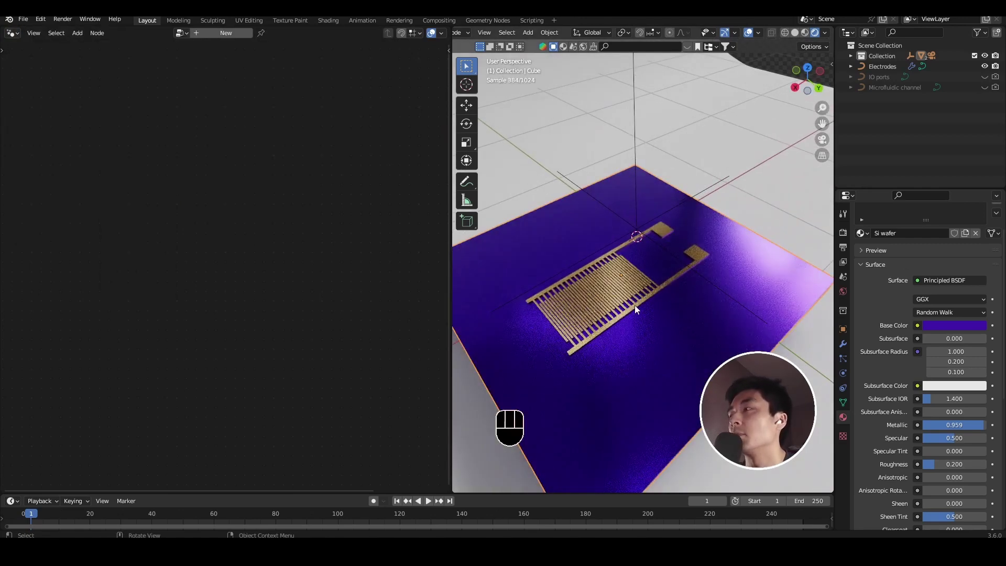
# Unhide and select the Microfluidic channel curve in the Outliner.
pyautogui.click(986, 87)
pyautogui.click(1001, 89)
pyautogui.click(905, 90)
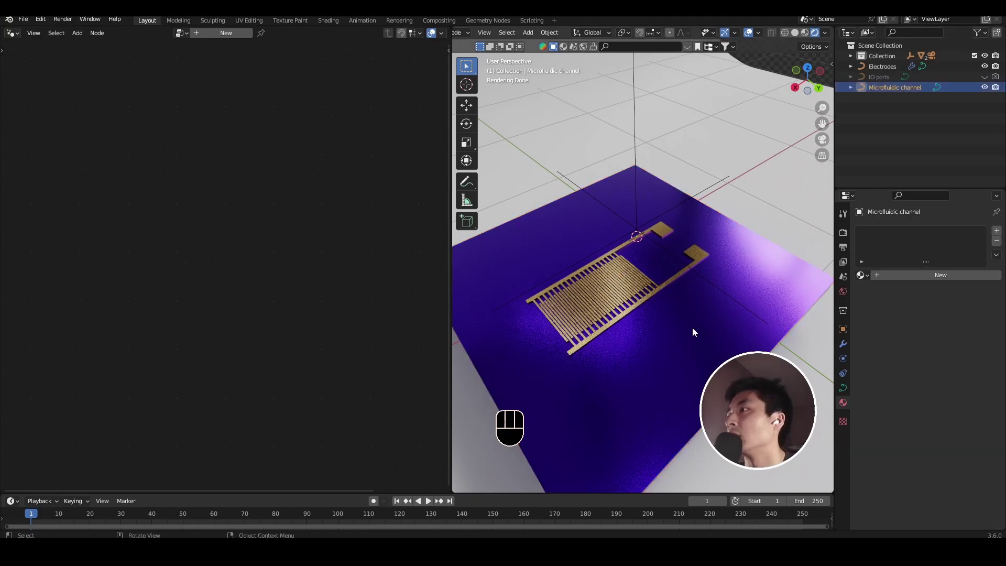
pyautogui.middleClick(666, 265)
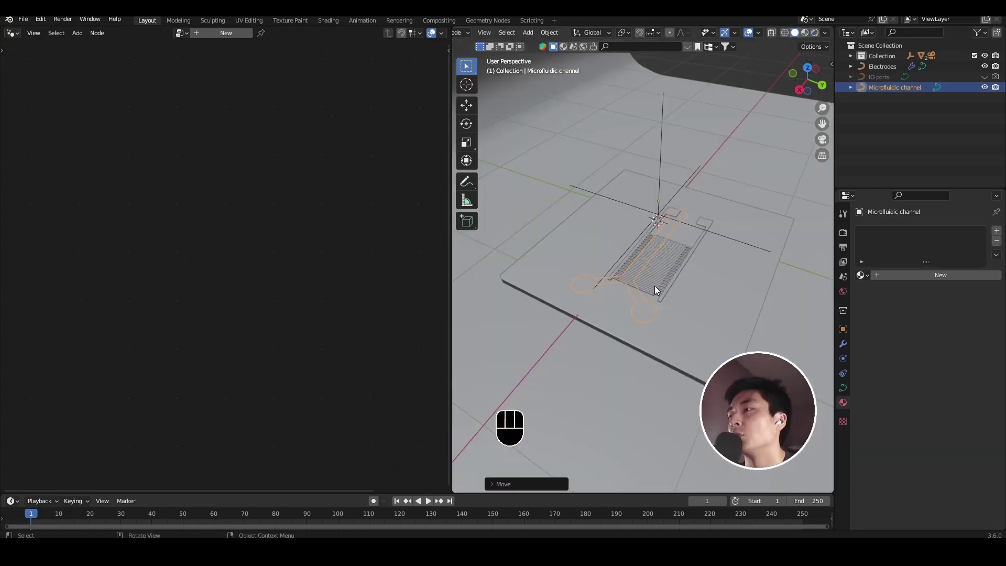
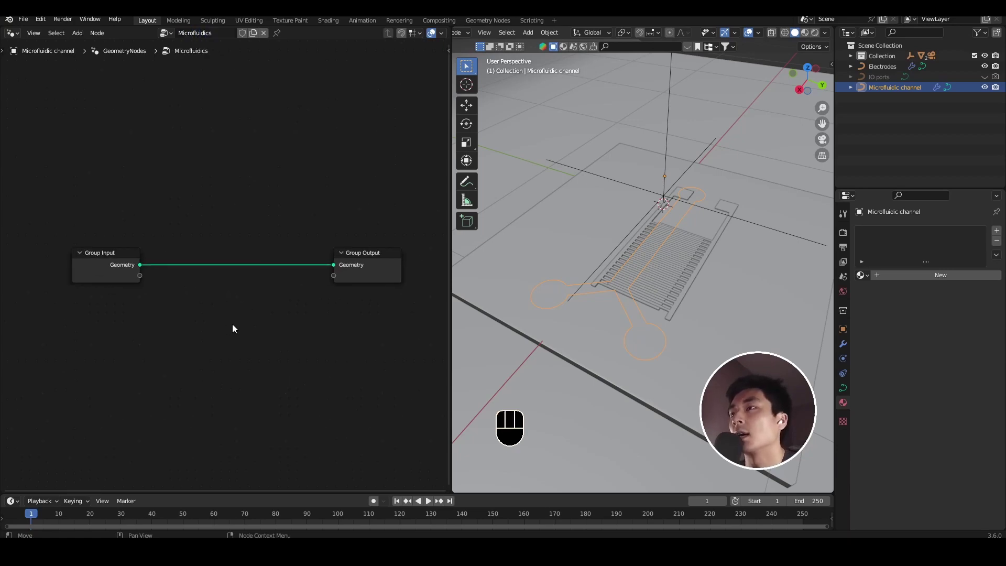
# Add Quadrilateral and Transform Geometry nodes joining a rectangle outline around the channel.
pyautogui.press('shift+a')
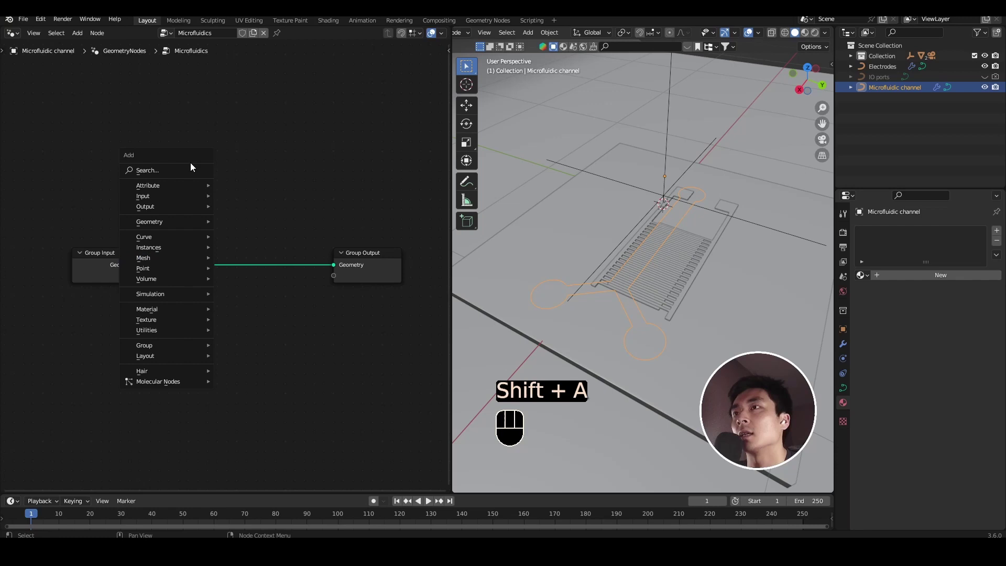
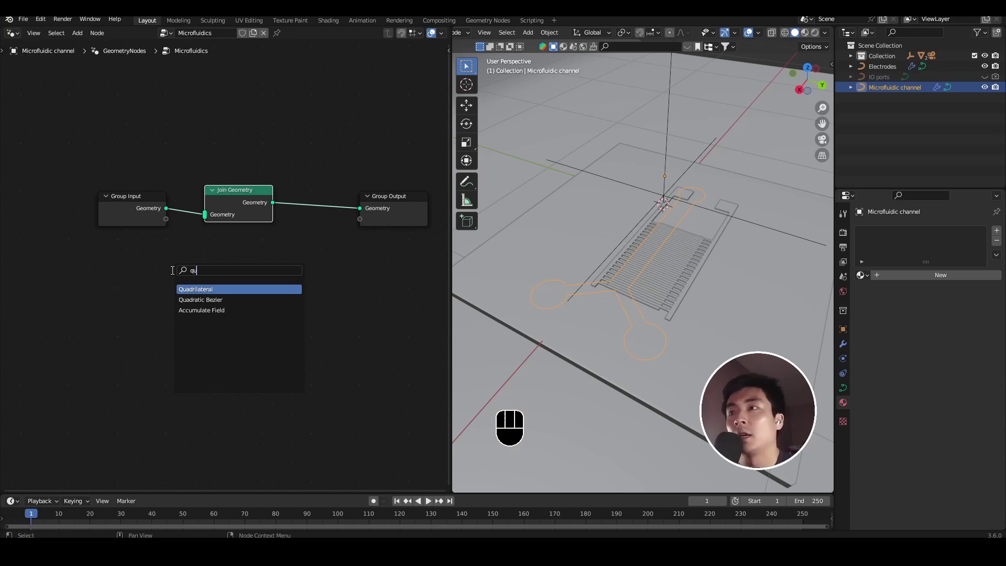
pyautogui.click(175, 273)
pyautogui.click(209, 221)
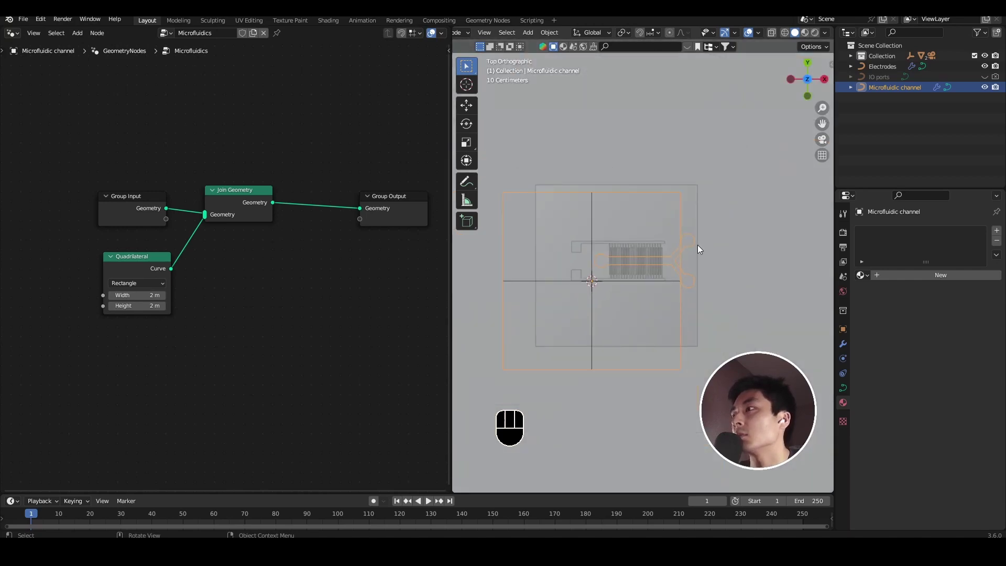
pyautogui.press('shift+a')
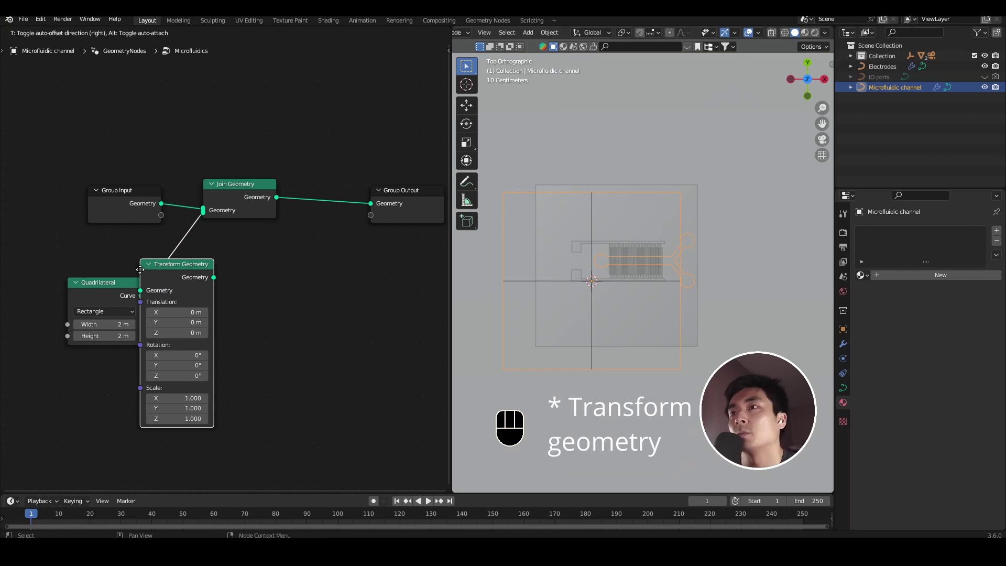
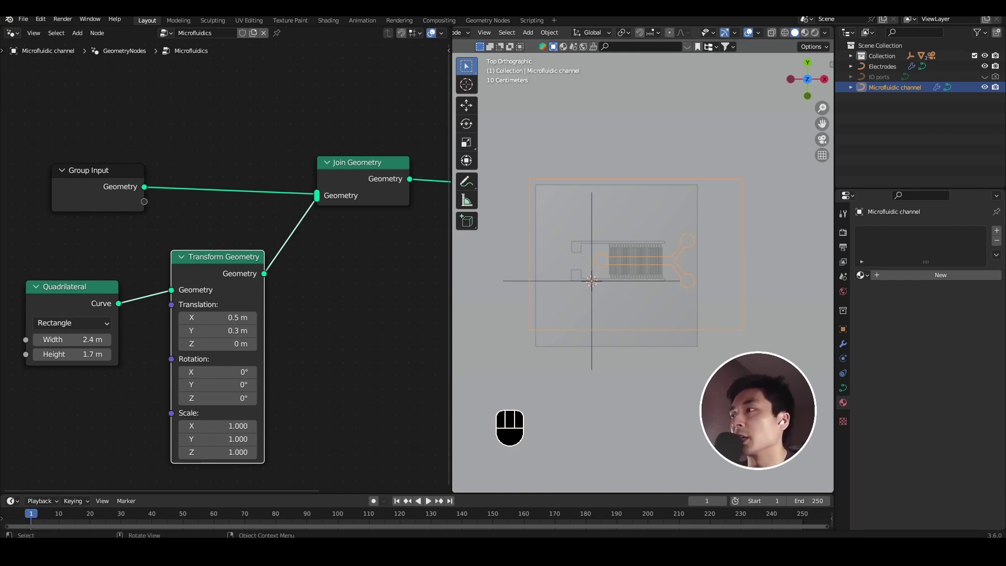
pyautogui.moveTo(757, 306); pyautogui.dragTo(726, 249)
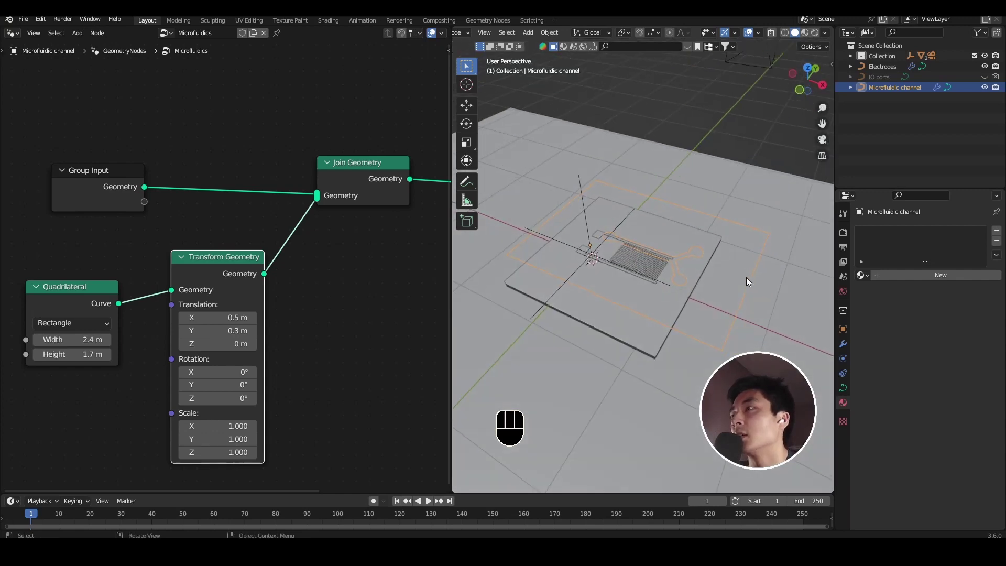
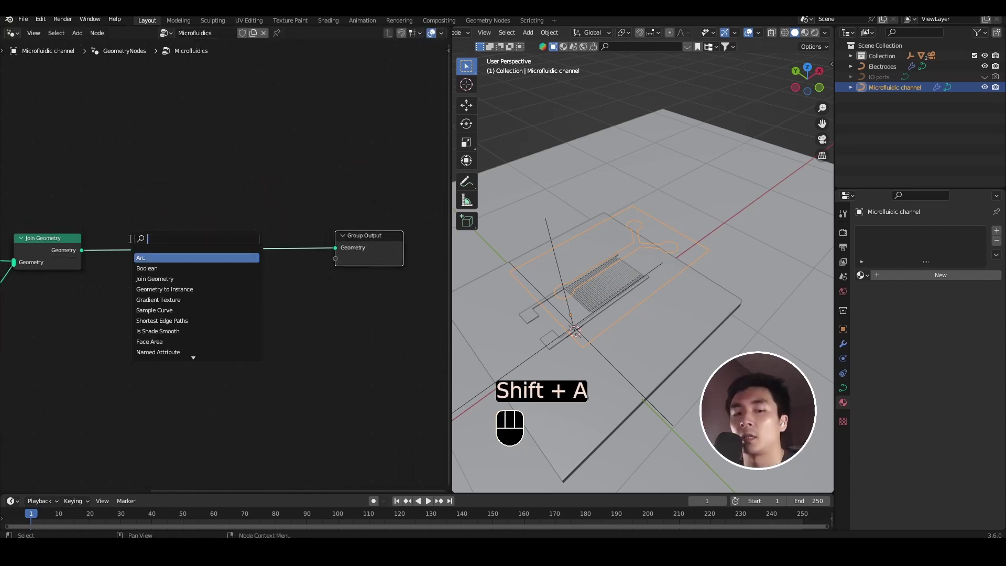
# Insert a Fill Curve node after Join Geometry and inspect the filled channel outline.
pyautogui.press('l')
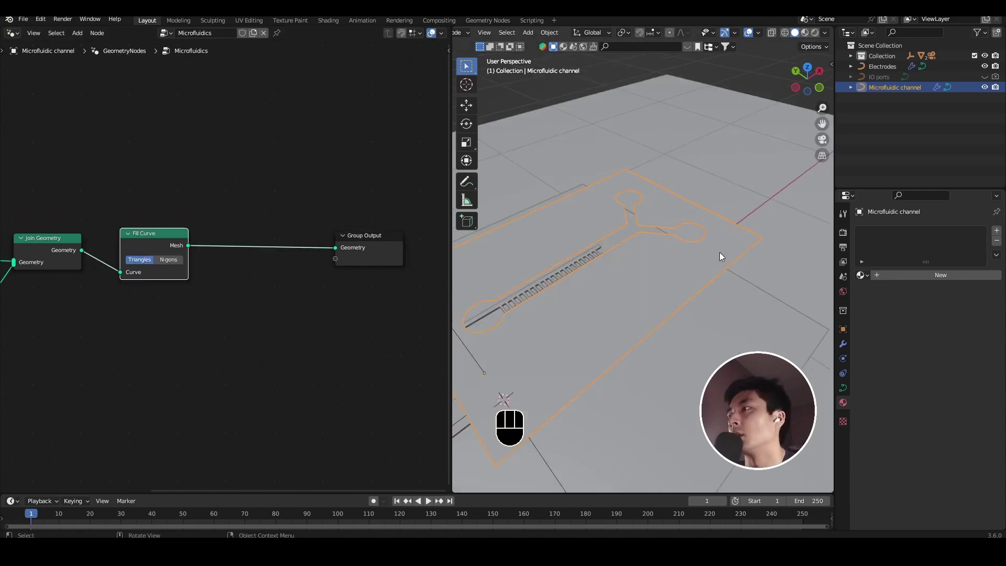
pyautogui.moveTo(685, 266); pyautogui.dragTo(730, 283)
pyautogui.moveTo(691, 338); pyautogui.dragTo(673, 302)
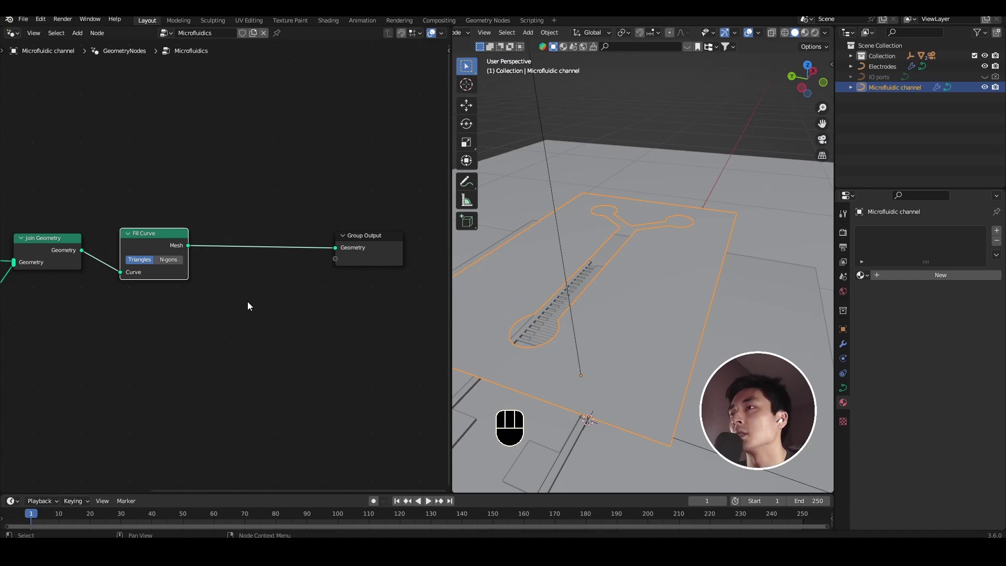
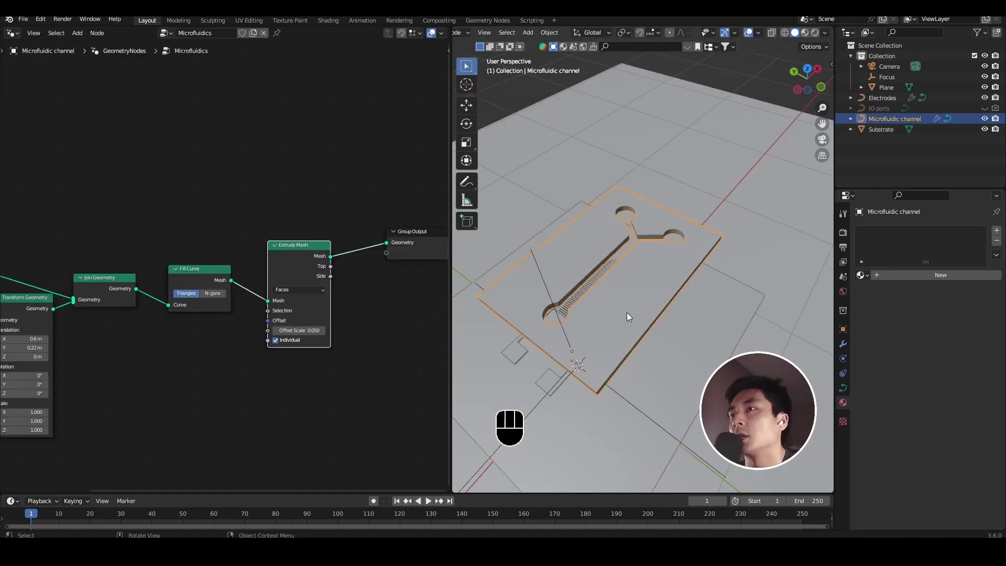
# Hide the backdrop plane and orbit beneath the block to check the channel and ports cut through.
pyautogui.middleClick(579, 269)
pyautogui.click(556, 357)
pyautogui.press('h')
pyautogui.moveTo(576, 341); pyautogui.dragTo(589, 341)
pyautogui.press('h')
pyautogui.moveTo(610, 321); pyautogui.dragTo(620, 240)
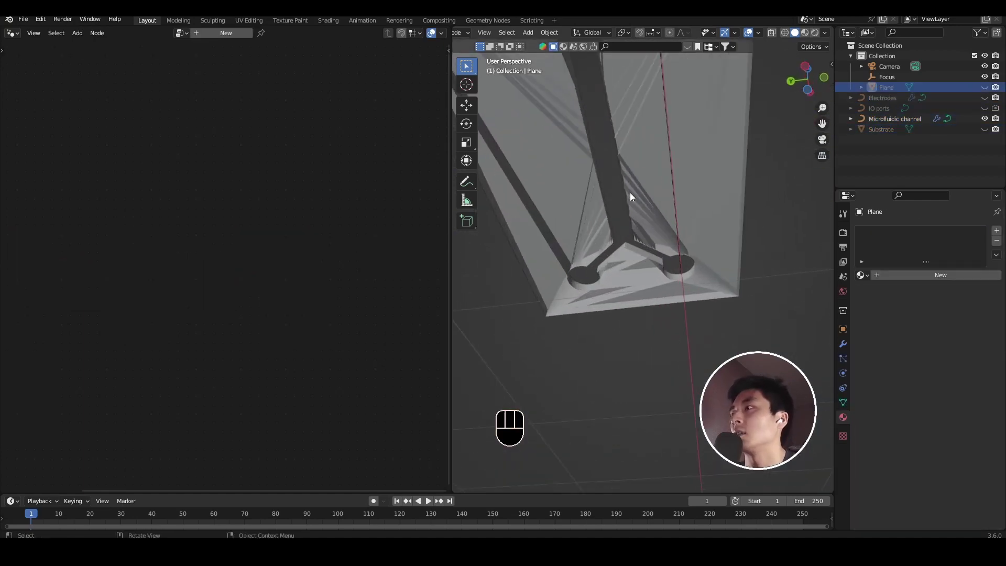
pyautogui.moveTo(634, 196); pyautogui.dragTo(645, 149)
pyautogui.moveTo(654, 156); pyautogui.dragTo(661, 239)
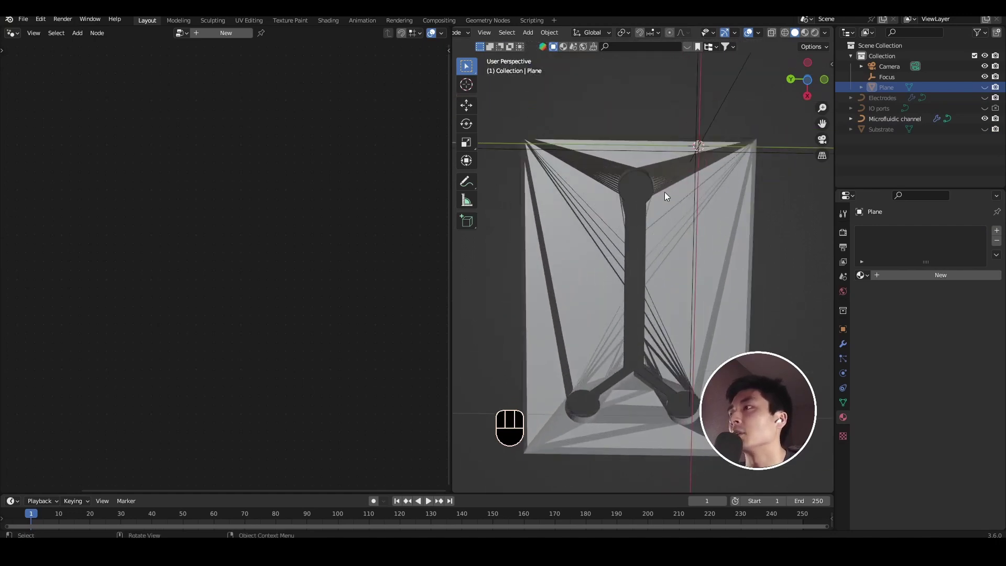
pyautogui.moveTo(678, 188); pyautogui.dragTo(652, 290)
pyautogui.moveTo(657, 269); pyautogui.dragTo(663, 215)
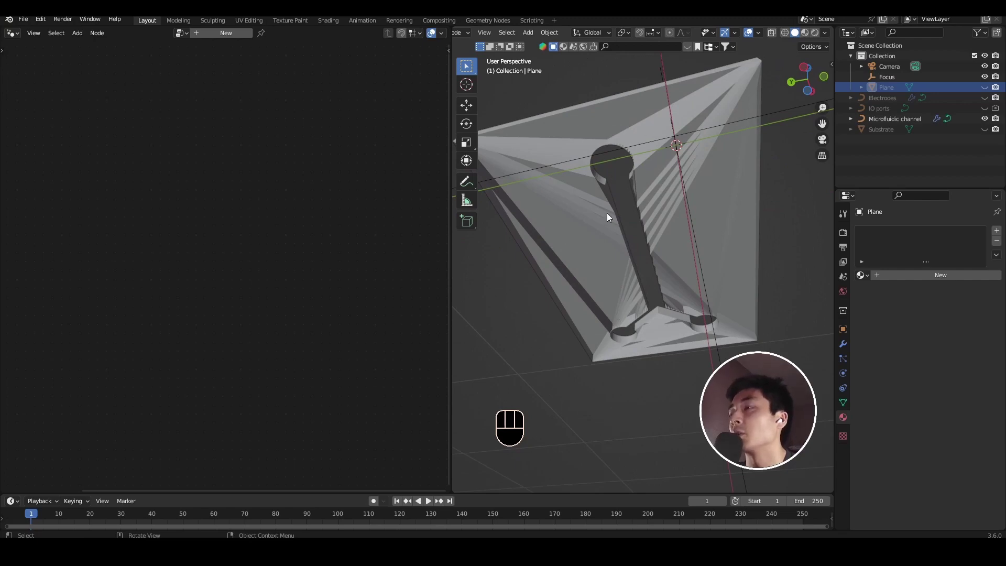
# Reselect the Microfluidic channel object, set the extrusion to 0.05, and inspect the slab from all sides.
pyautogui.click(666, 191)
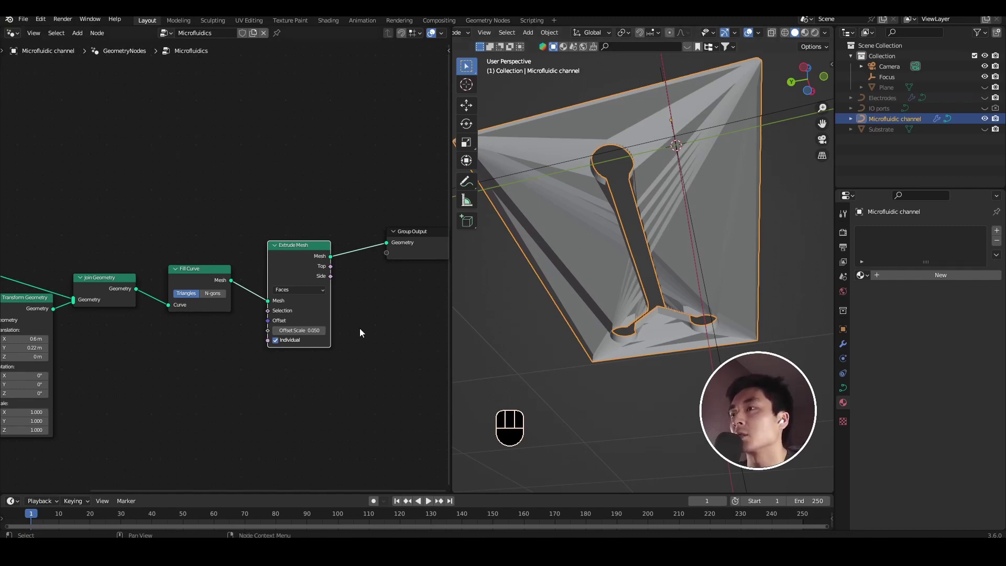
pyautogui.middleClick(371, 316)
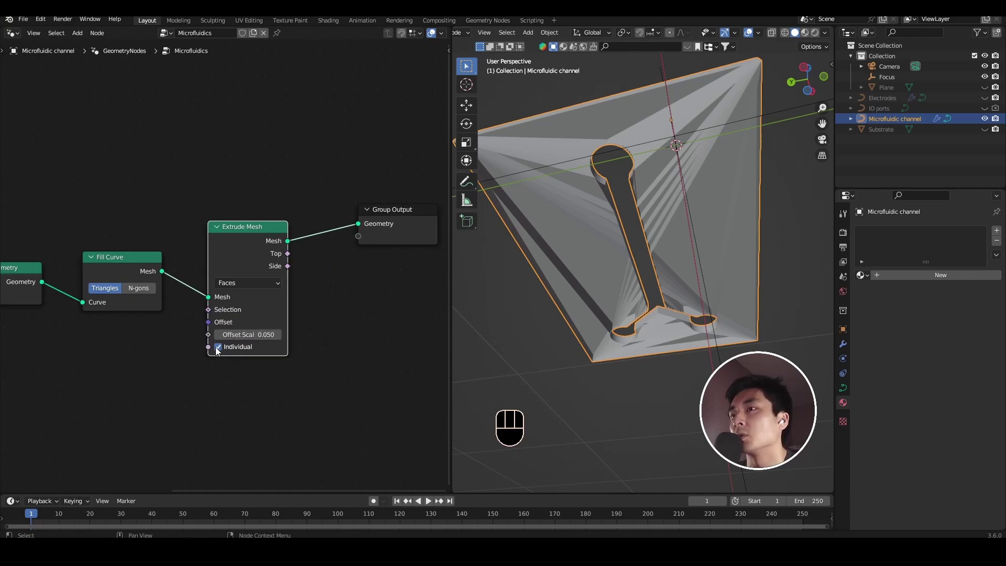
pyautogui.click(218, 348)
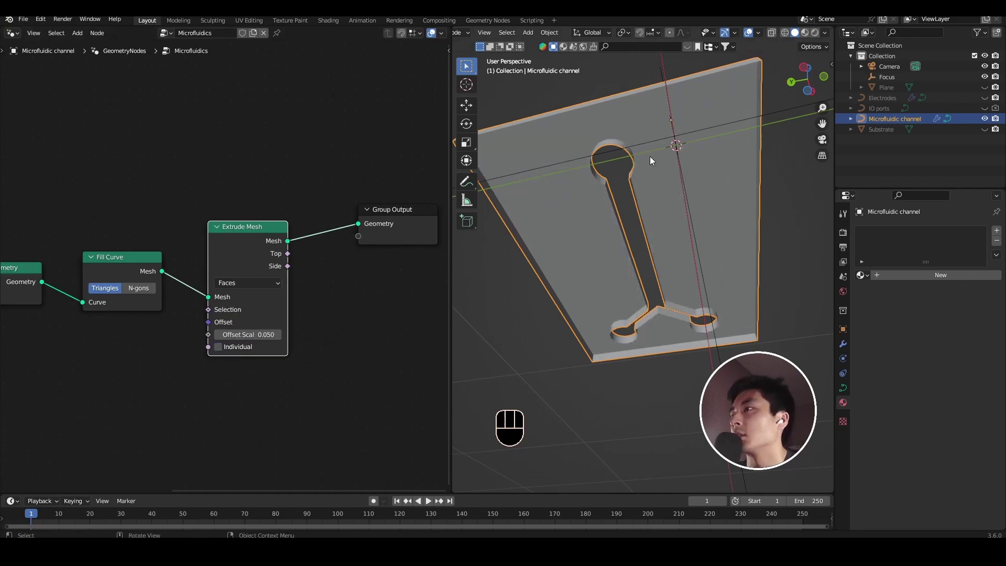
pyautogui.moveTo(653, 160); pyautogui.dragTo(672, 185)
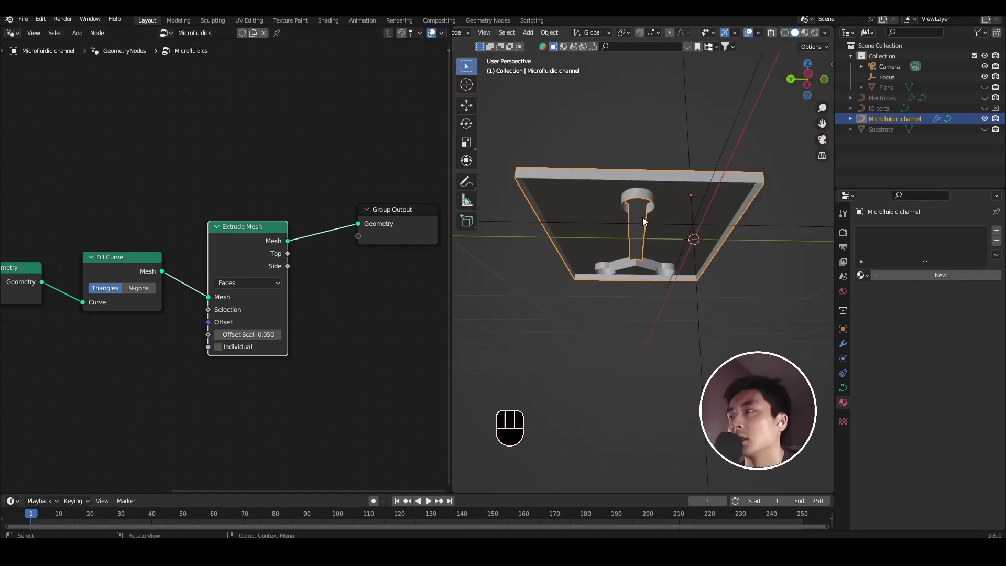
pyautogui.moveTo(665, 215); pyautogui.dragTo(657, 215)
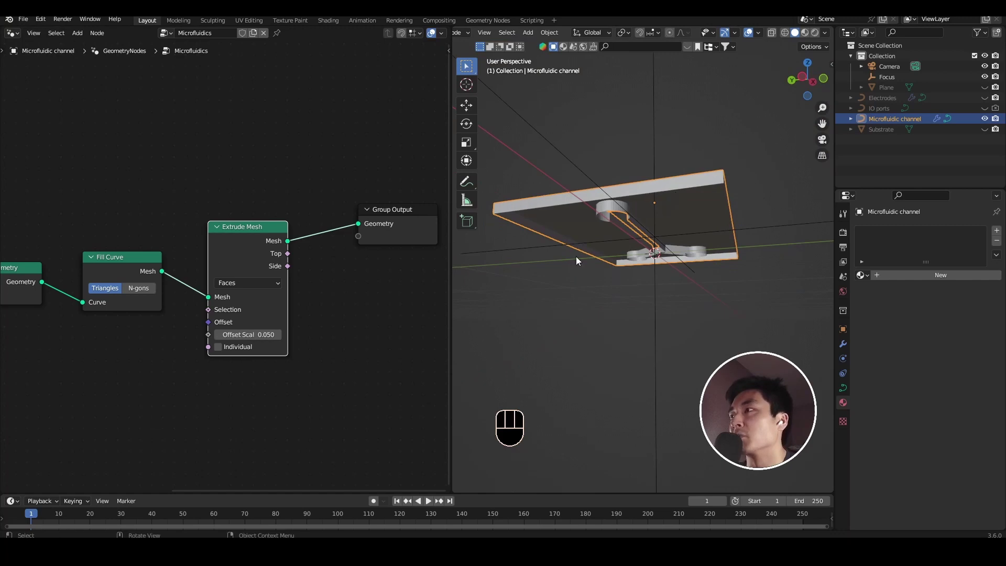
pyautogui.moveTo(647, 224); pyautogui.dragTo(645, 161)
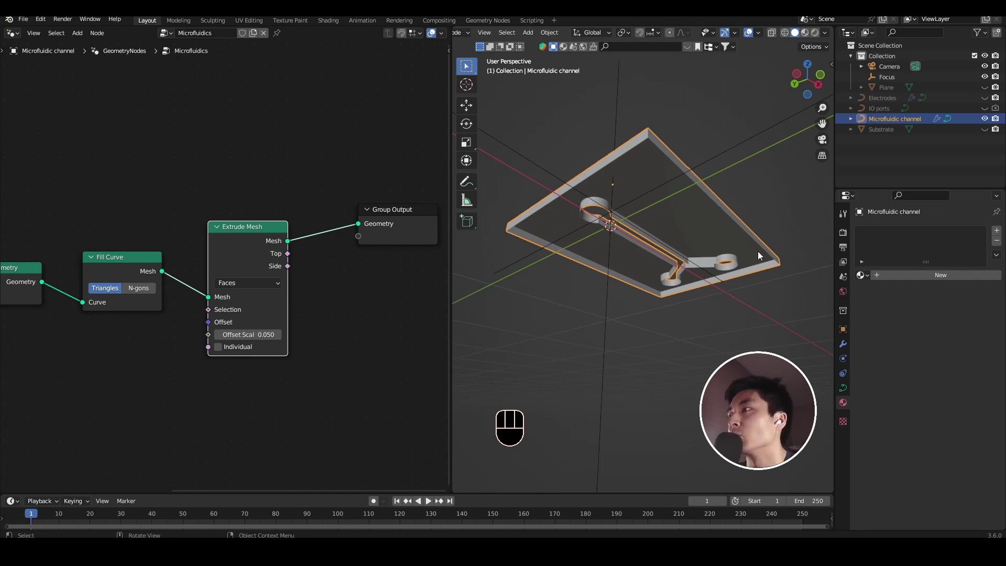
pyautogui.moveTo(670, 235); pyautogui.dragTo(650, 268)
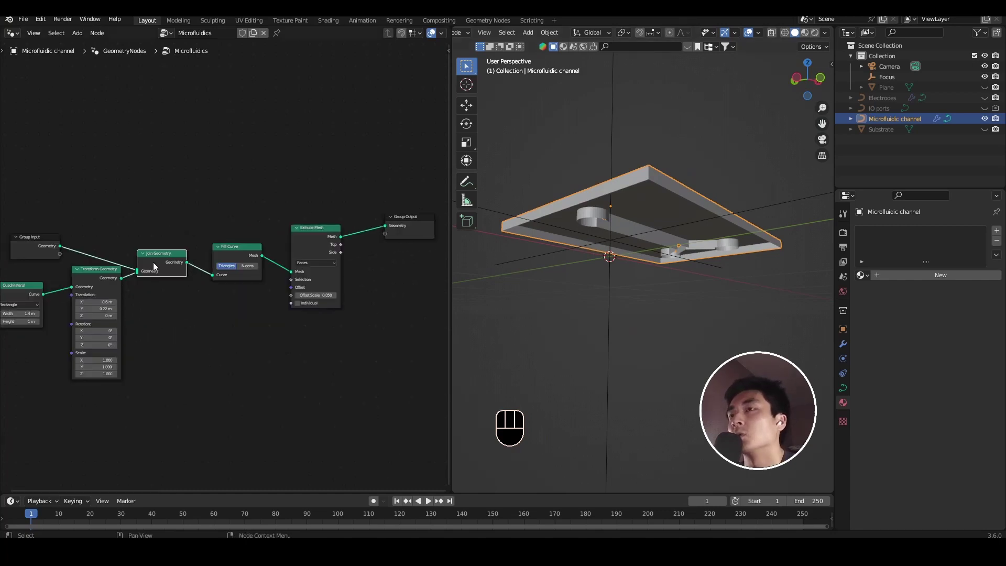
# Duplicate Join Geometry after Extrude Mesh and feed the Fill Curve mesh into it to close the slab's base.
pyautogui.press('shift+d')
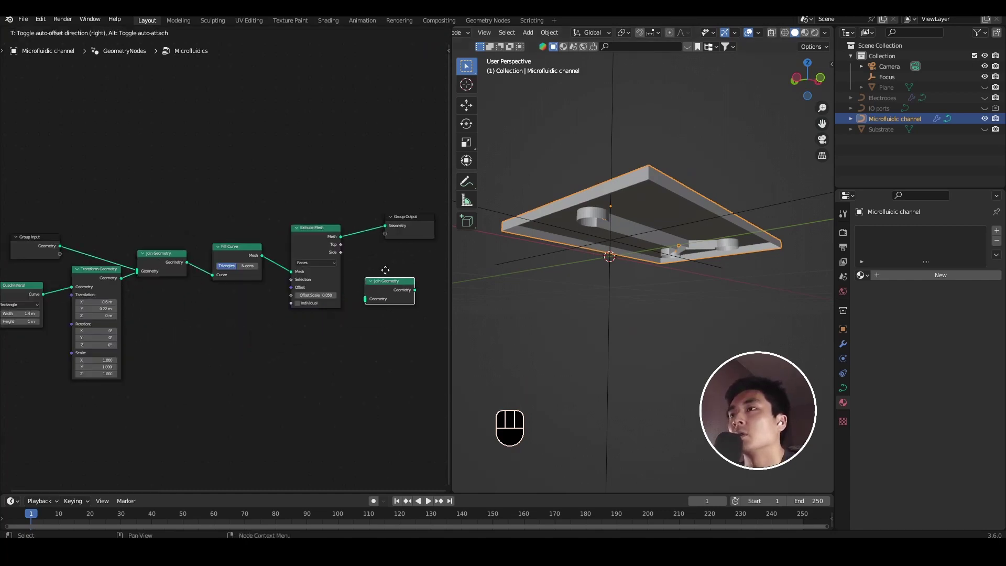
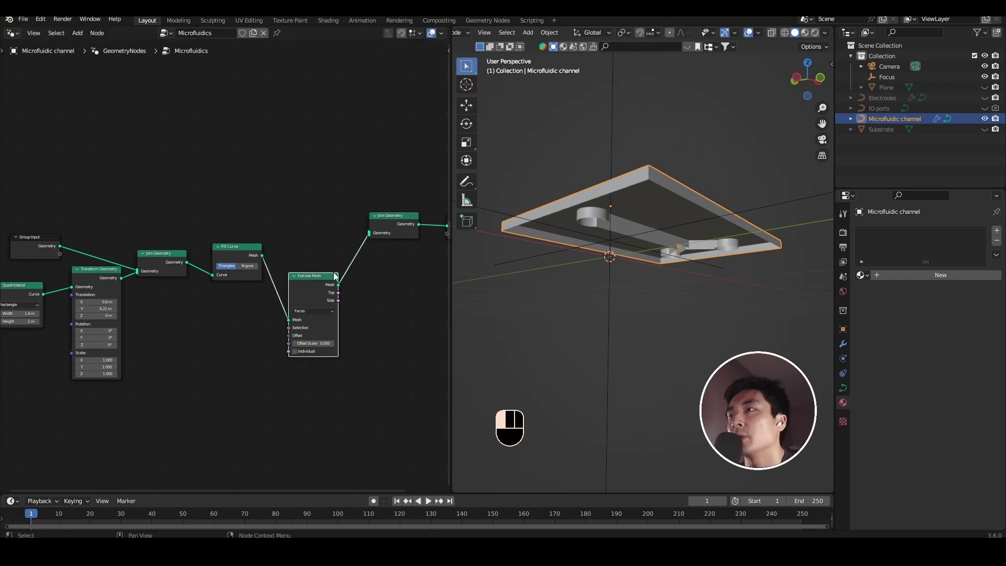
pyautogui.click(391, 217)
pyautogui.moveTo(266, 259); pyautogui.dragTo(367, 256)
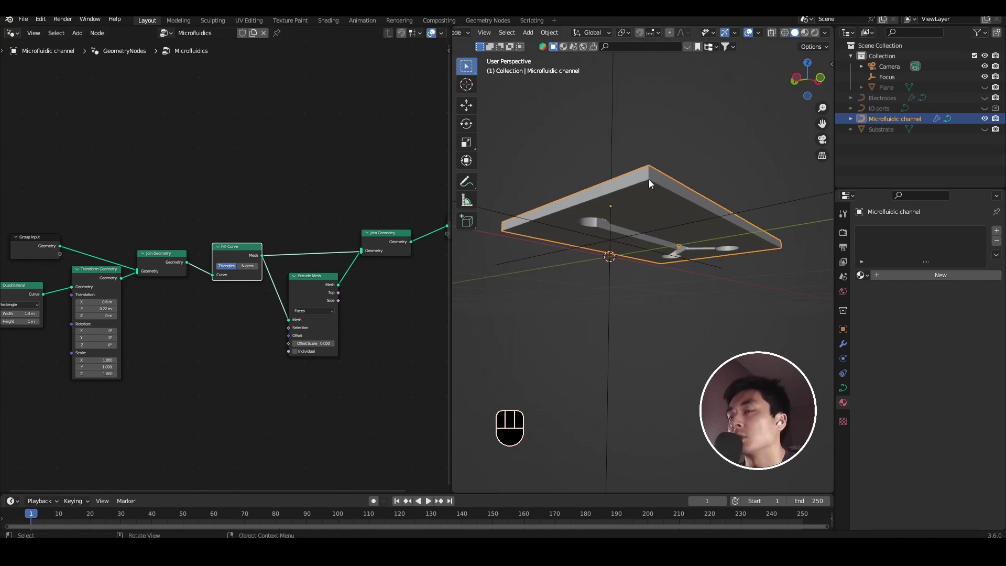
pyautogui.moveTo(665, 184); pyautogui.dragTo(645, 235)
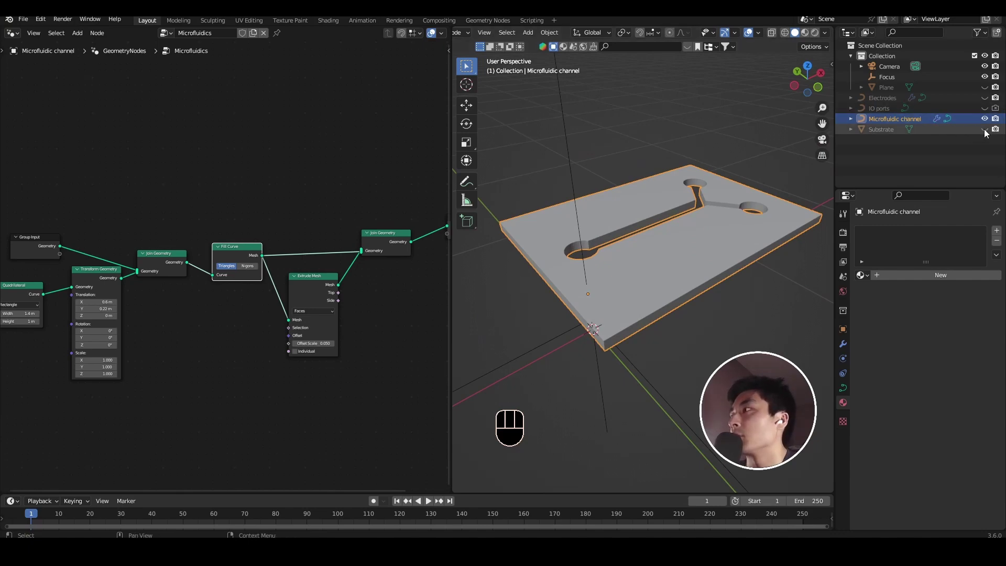
# Unhide the substrate and chip objects, then add a Set Material node with a new material.
pyautogui.click(988, 133)
pyautogui.click(987, 107)
pyautogui.middleClick(987, 106)
pyautogui.moveTo(301, 249); pyautogui.dragTo(299, 249)
pyautogui.click(316, 246)
pyautogui.press('shift+a')
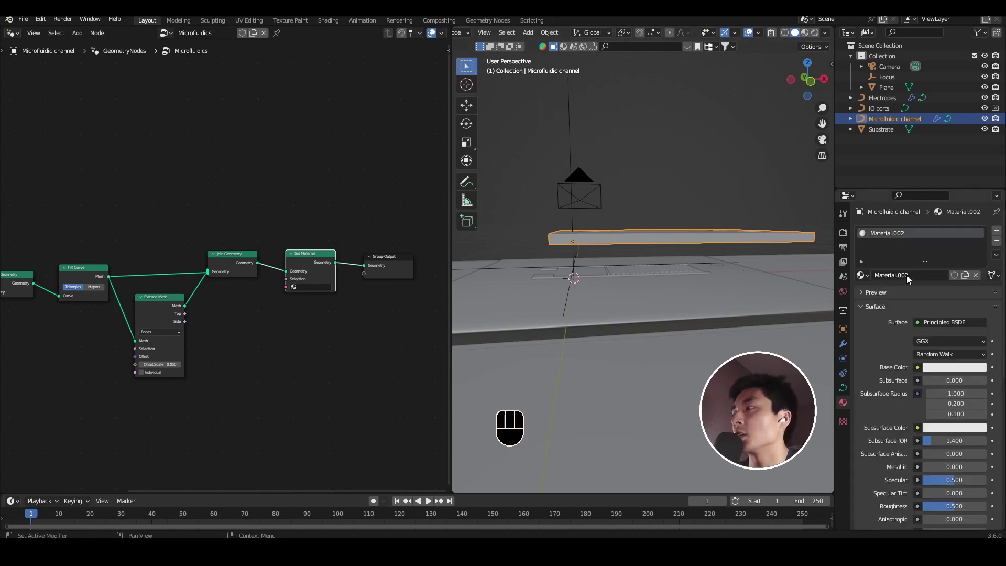
pyautogui.moveTo(910, 279); pyautogui.dragTo(725, 256)
pyautogui.press('shift+BackSpace')
# Rename the material PDMS with roughness 0.2 and assign it in the Set Material node.
pyautogui.click(689, 262)
pyautogui.middleClick(690, 263)
pyautogui.rightClick(690, 263)
pyautogui.click(679, 265)
pyautogui.middleClick(677, 264)
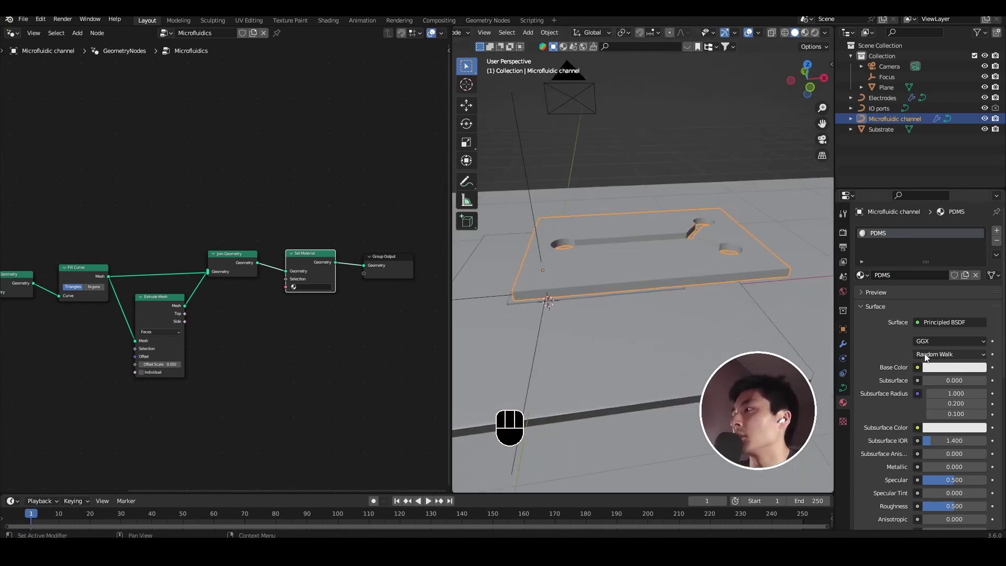
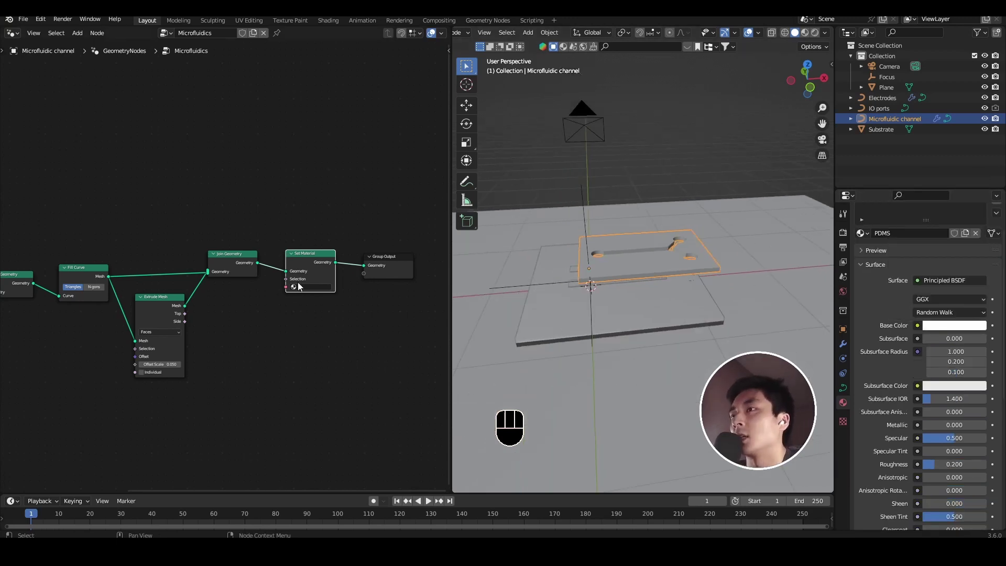
pyautogui.moveTo(297, 289); pyautogui.dragTo(334, 321)
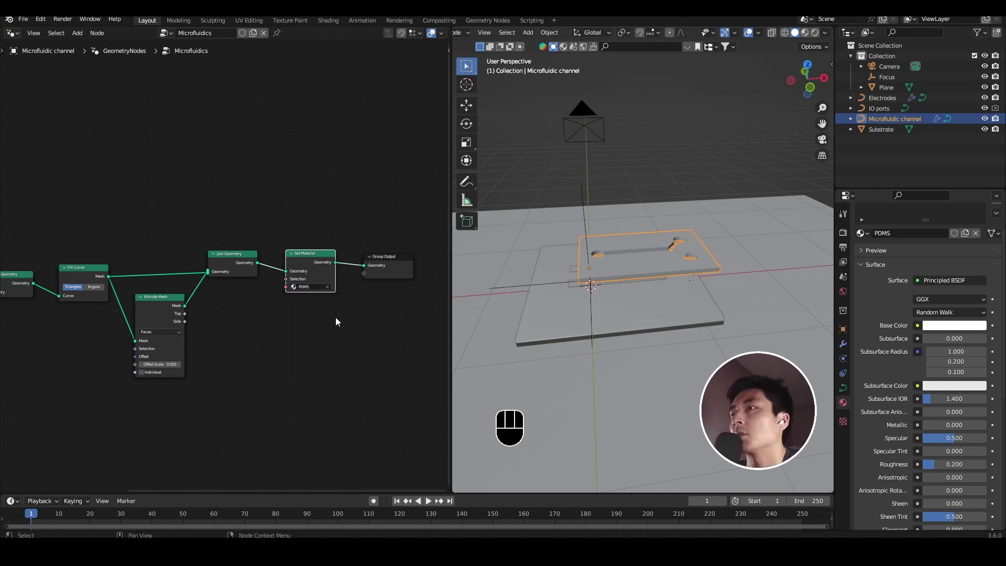
# Orbit to view the transparent PDMS chip from the side in rendered preview.
pyautogui.moveTo(782, 59); pyautogui.dragTo(683, 230)
pyautogui.moveTo(659, 275); pyautogui.dragTo(649, 259)
pyautogui.moveTo(693, 271); pyautogui.dragTo(729, 258)
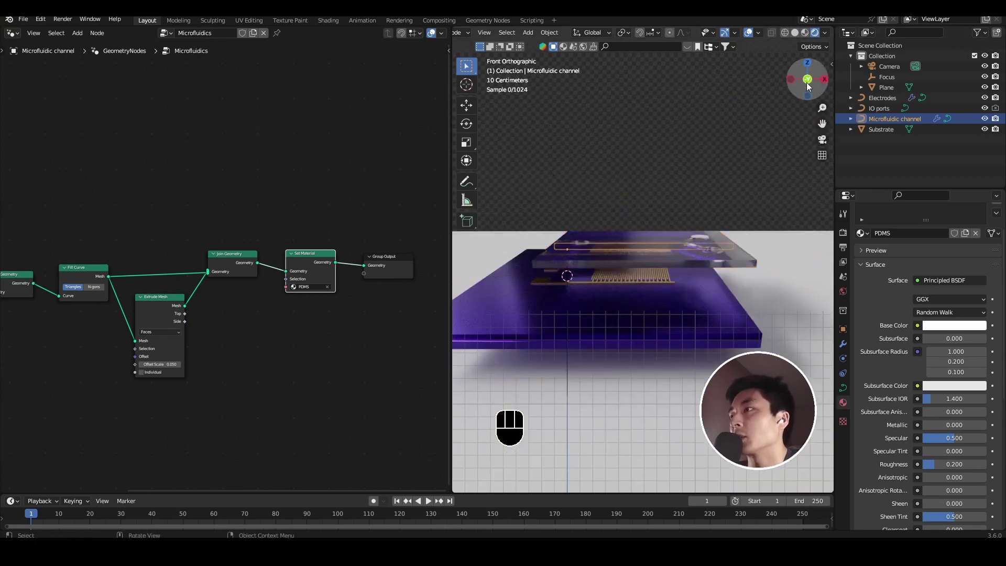
pyautogui.press('g')
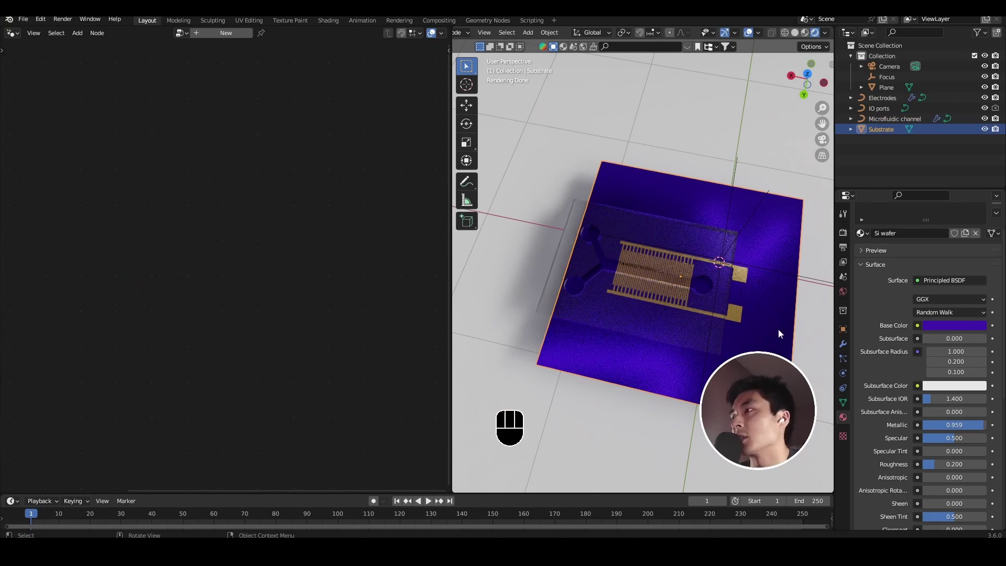
pyautogui.press('g')
pyautogui.moveTo(687, 272); pyautogui.dragTo(773, 232)
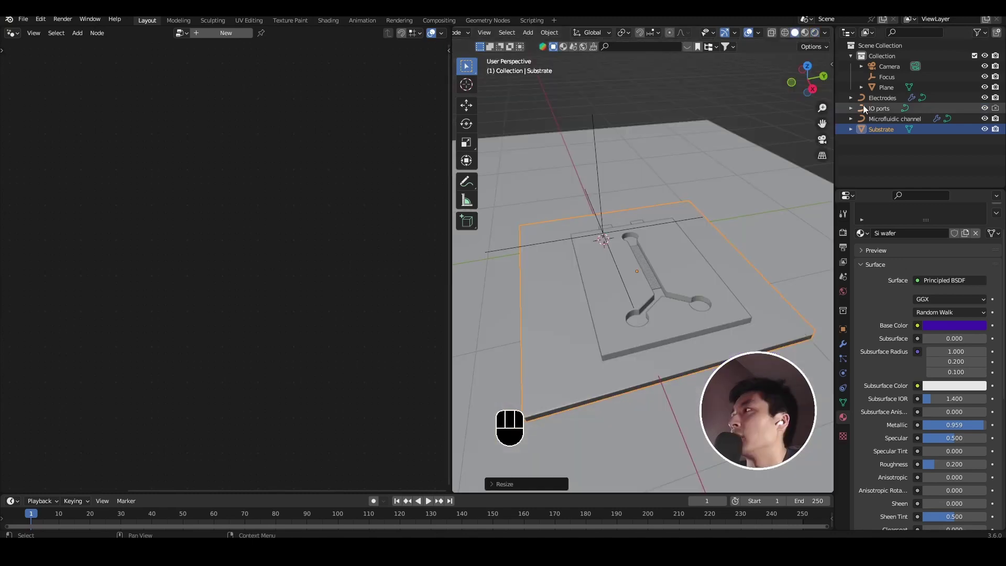
# Move the IO ports slab down along Z, viewing the layers edge-on, so its holes sit over the channel ends.
pyautogui.press('g')
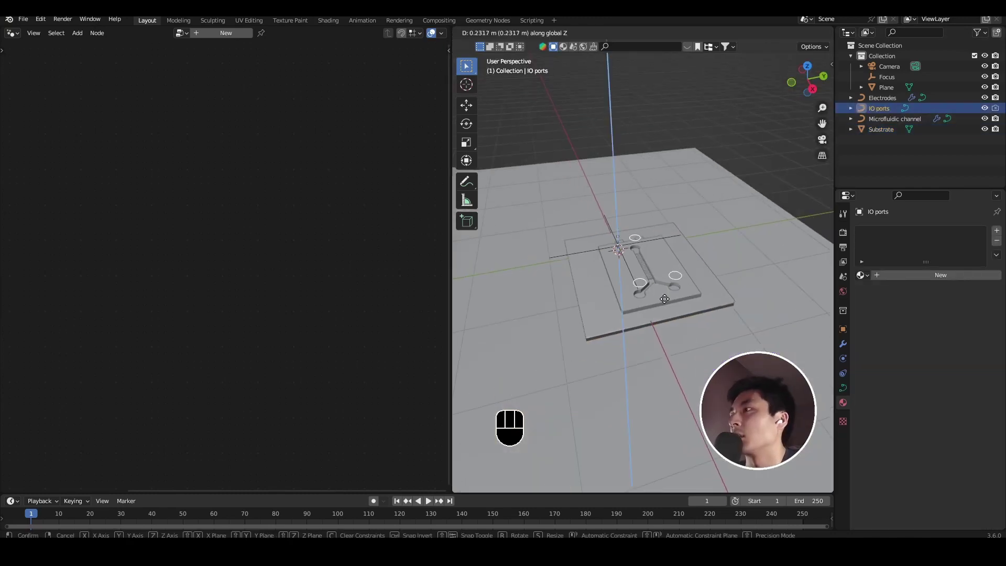
pyautogui.moveTo(648, 285); pyautogui.dragTo(725, 249)
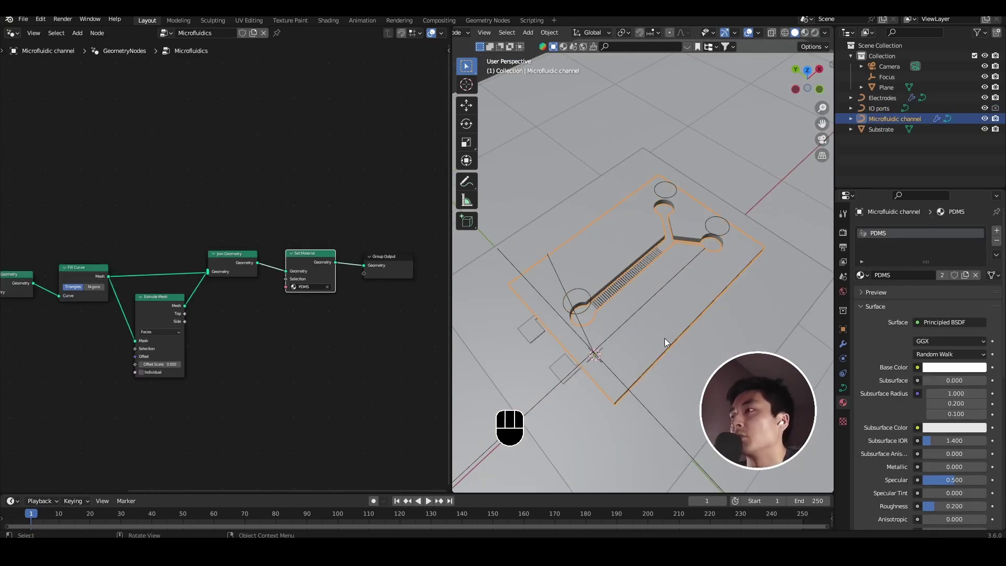
pyautogui.moveTo(668, 317); pyautogui.dragTo(675, 295)
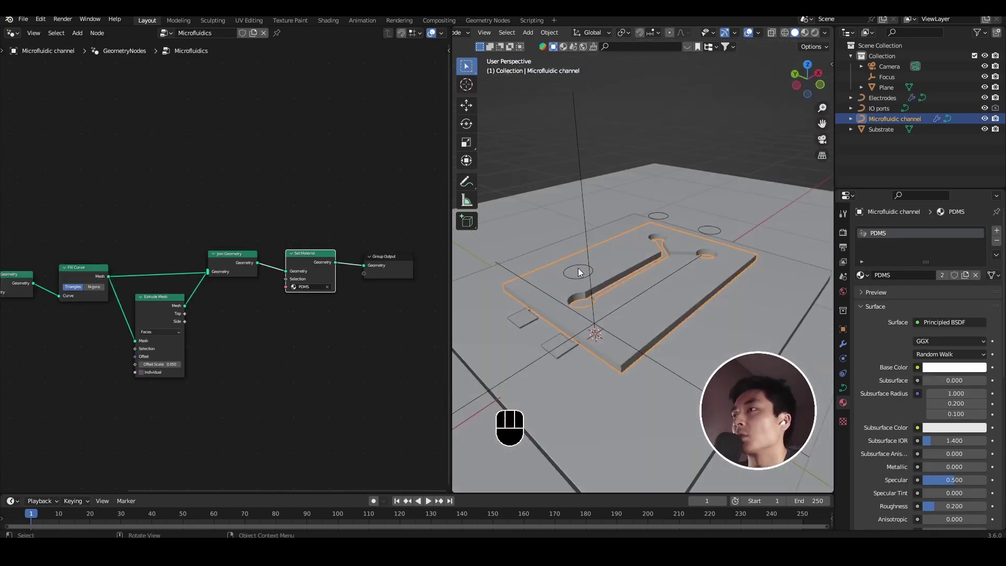
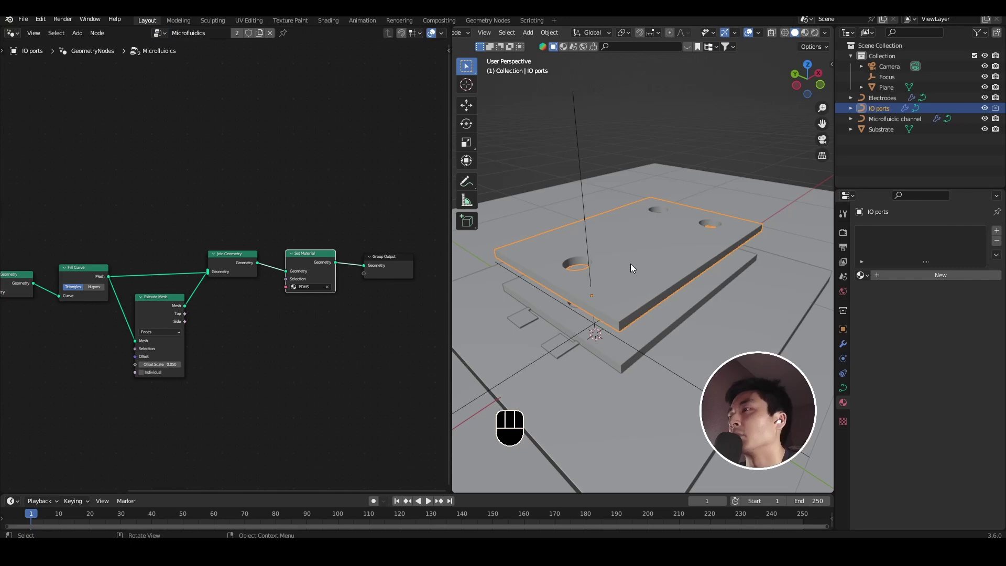
pyautogui.moveTo(660, 272); pyautogui.dragTo(797, 22)
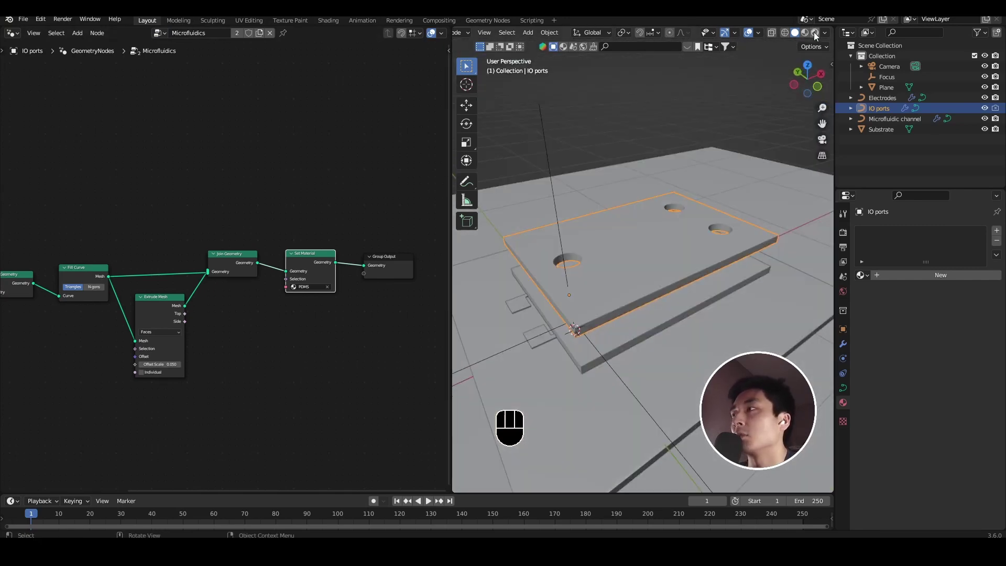
pyautogui.moveTo(763, 176); pyautogui.dragTo(738, 215)
pyautogui.moveTo(537, 270); pyautogui.dragTo(640, 238)
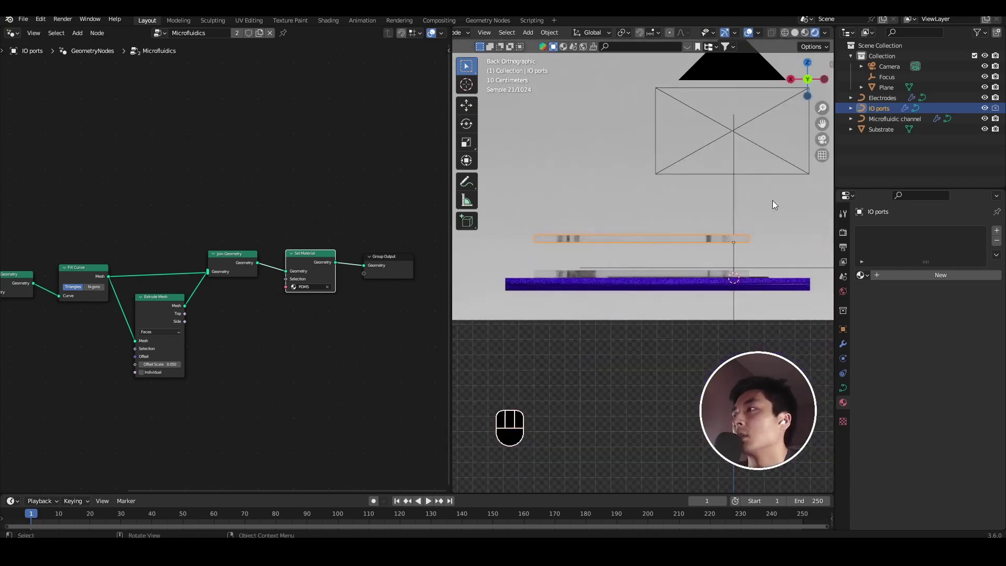
pyautogui.press('g')
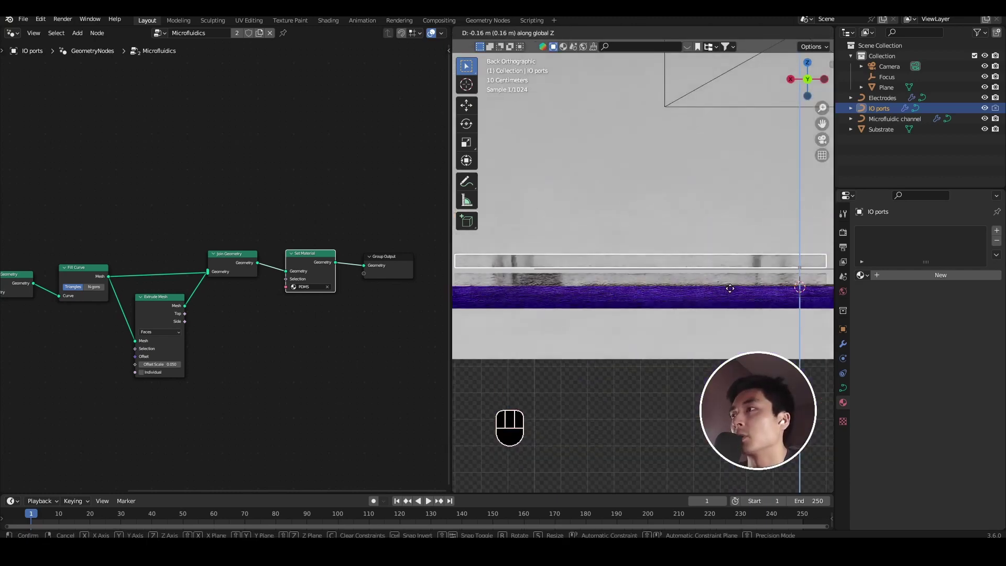
# Select the channel block and raise the Transparent max bounces under Light Paths.
pyautogui.moveTo(557, 321); pyautogui.dragTo(726, 290)
pyautogui.click(718, 320)
pyautogui.middleClick(718, 320)
pyautogui.rightClick(718, 319)
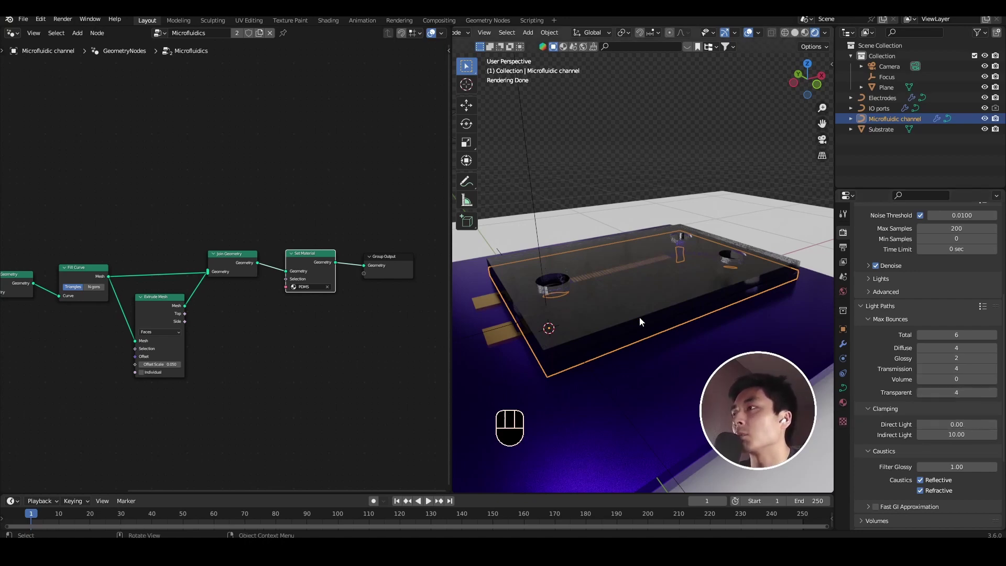
pyautogui.click(644, 325)
pyautogui.moveTo(651, 336); pyautogui.dragTo(770, 357)
pyautogui.moveTo(747, 296); pyautogui.dragTo(753, 315)
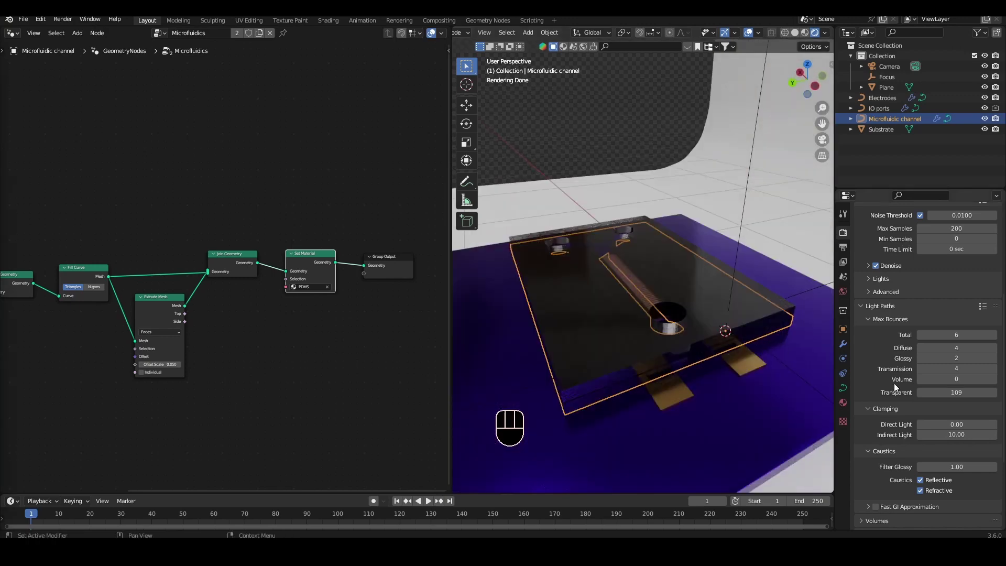
pyautogui.moveTo(630, 334); pyautogui.dragTo(640, 343)
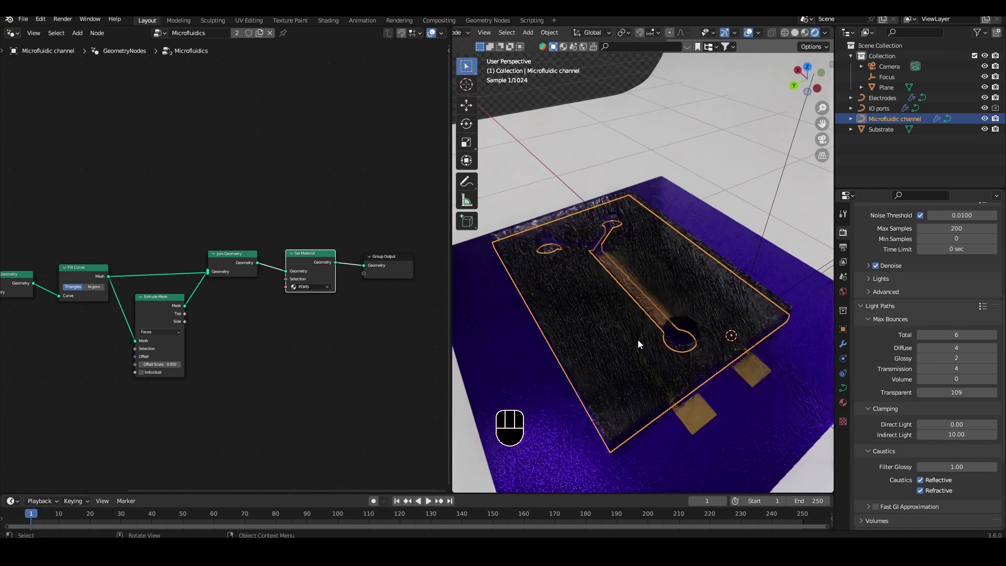
# Raise the transparent bounce count further so the PDMS reveals the channel and electrodes.
pyautogui.middleClick(637, 317)
pyautogui.middleClick(652, 333)
pyautogui.click(994, 371)
pyautogui.click(994, 371)
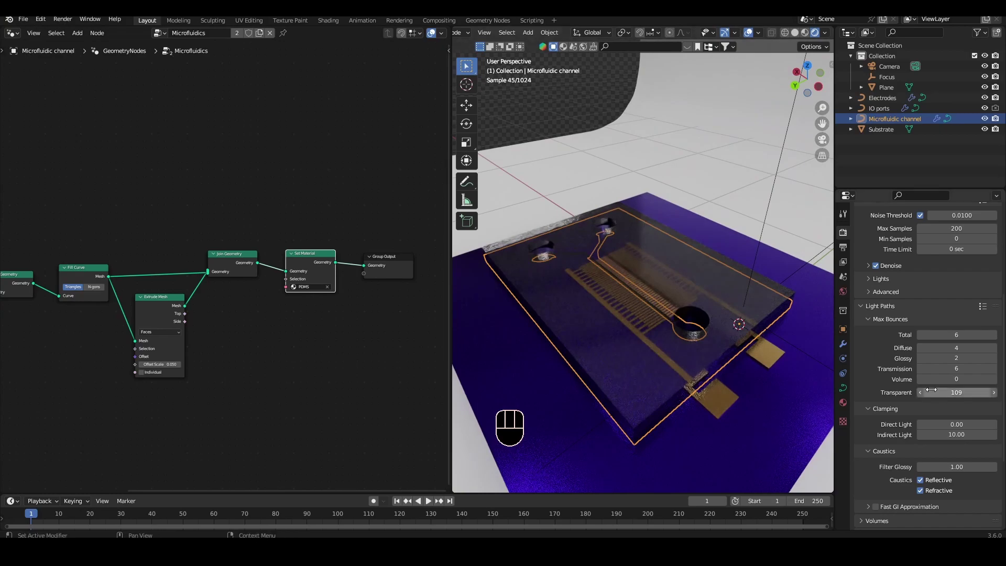
pyautogui.moveTo(659, 344); pyautogui.dragTo(614, 341)
pyautogui.middleClick(606, 338)
pyautogui.middleClick(728, 312)
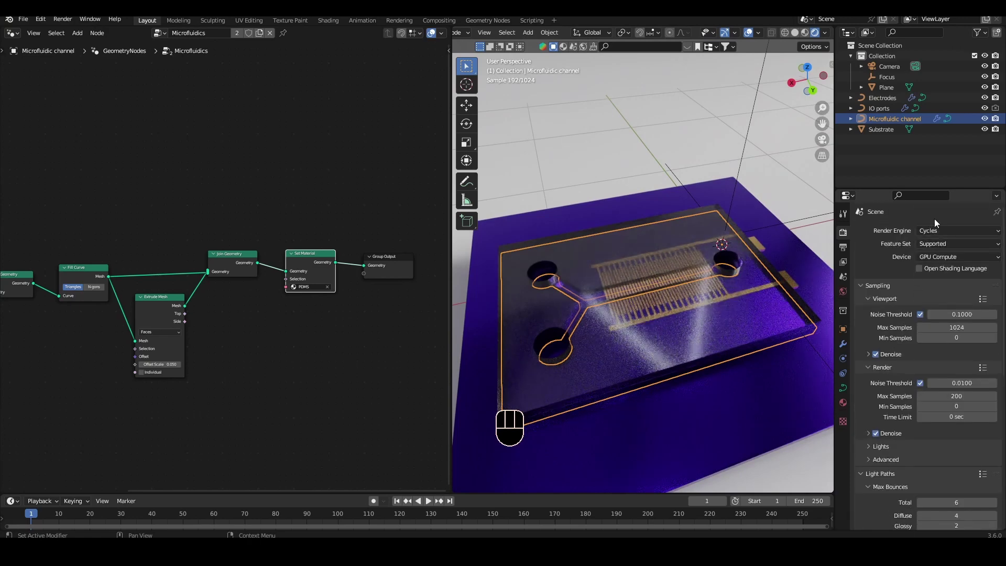
# Switch the render engine briefly to Eevee and back to Cycles, then orbit the chip.
pyautogui.moveTo(953, 230); pyautogui.dragTo(930, 300)
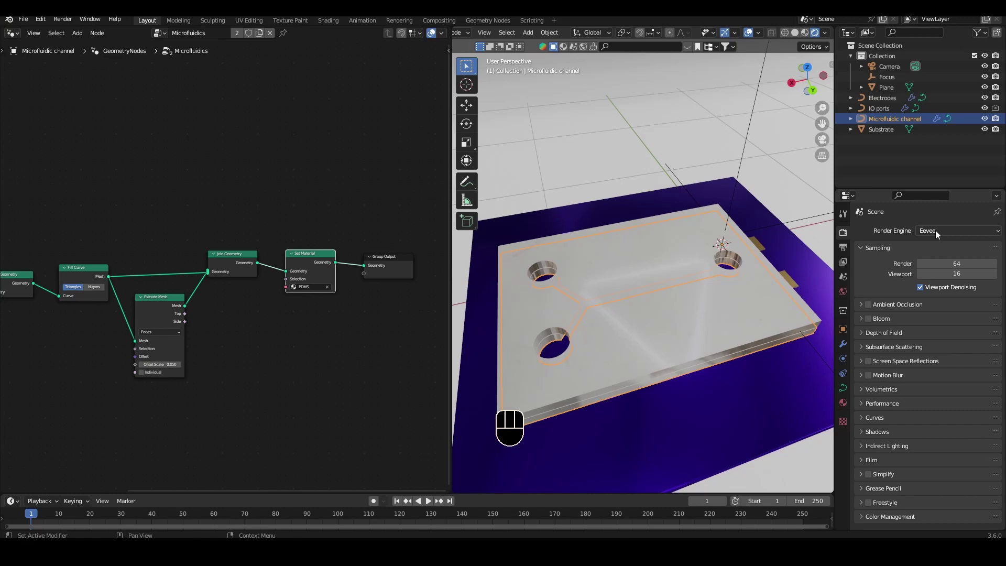
pyautogui.moveTo(937, 232); pyautogui.dragTo(686, 302)
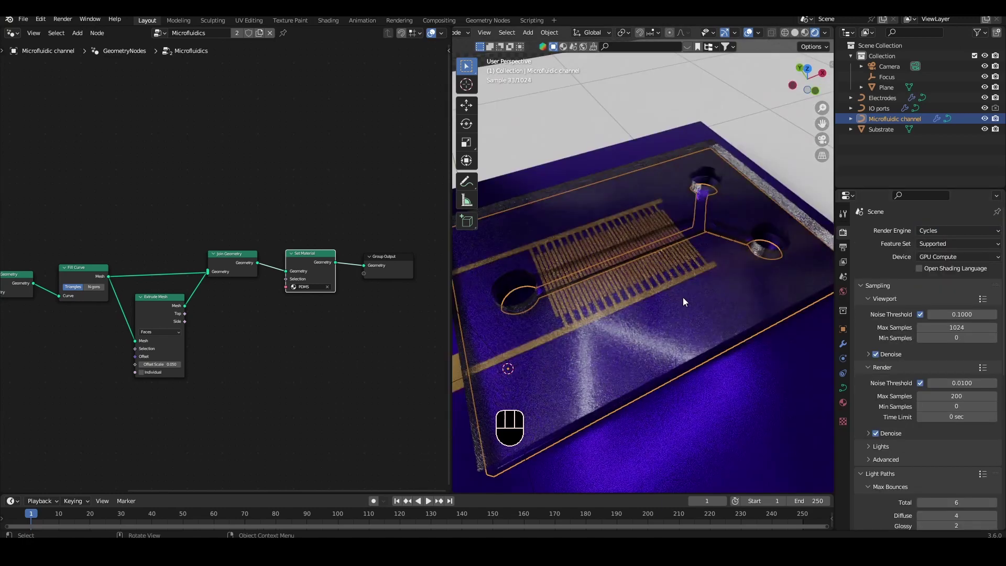
pyautogui.moveTo(644, 284); pyautogui.dragTo(644, 321)
# Hide the chip objects and add a Bezier curve with a Geometry Nodes tree containing Curve to Mesh.
pyautogui.click(644, 302)
pyautogui.rightClick(643, 303)
pyautogui.doubleClick(644, 320)
pyautogui.rightClick(644, 320)
pyautogui.middleClick(644, 321)
pyautogui.rightClick(644, 321)
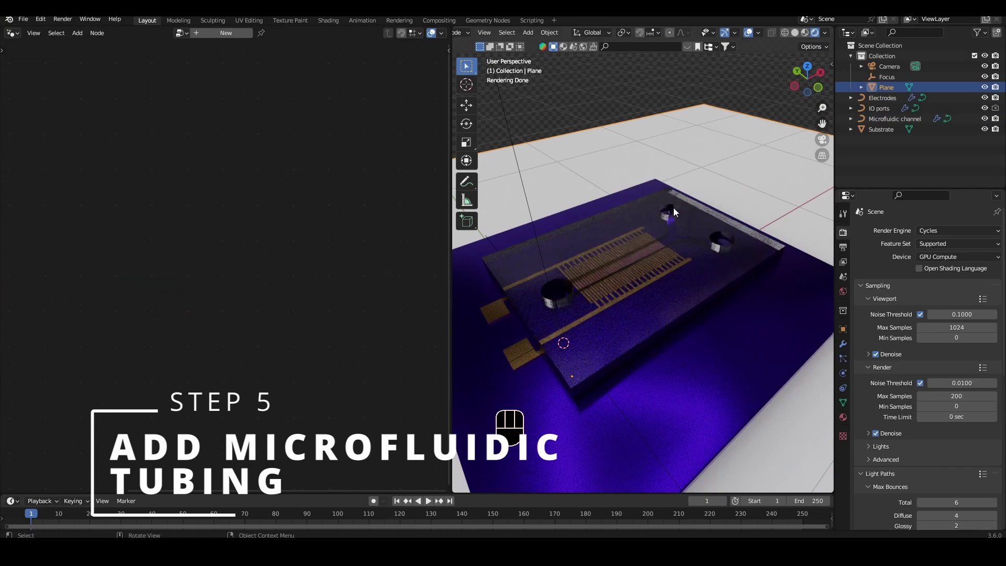
pyautogui.click(988, 98)
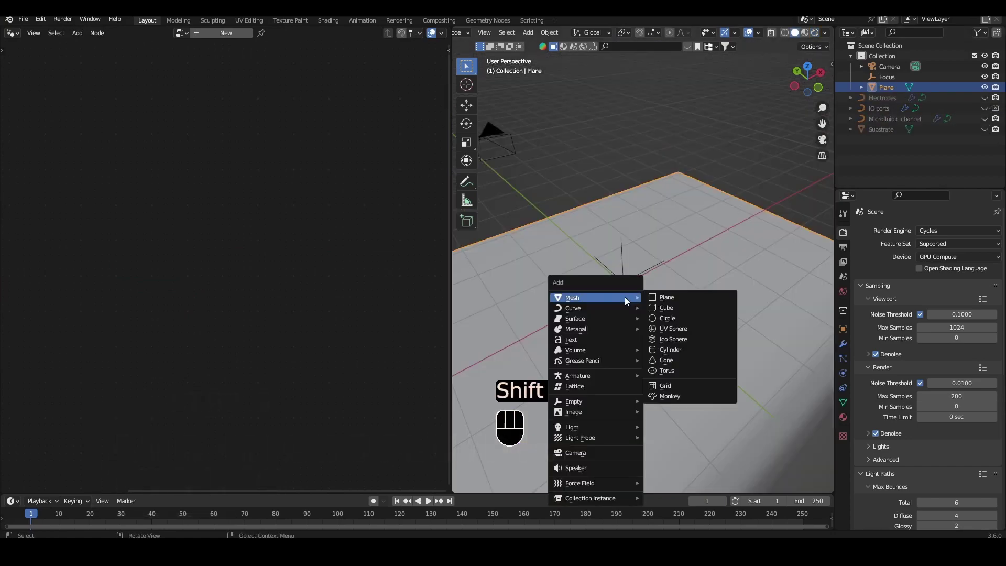
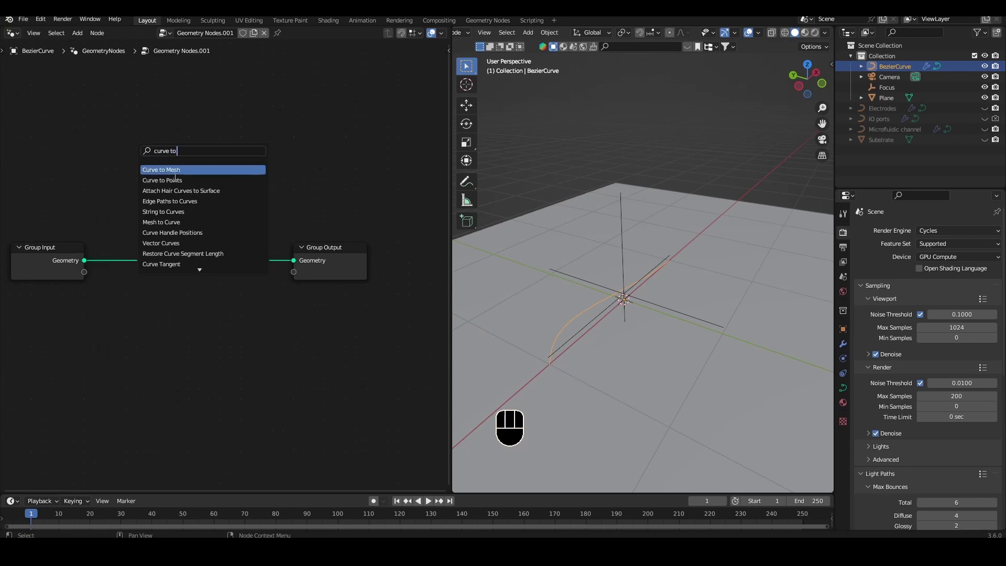
pyautogui.middleClick(60, 300)
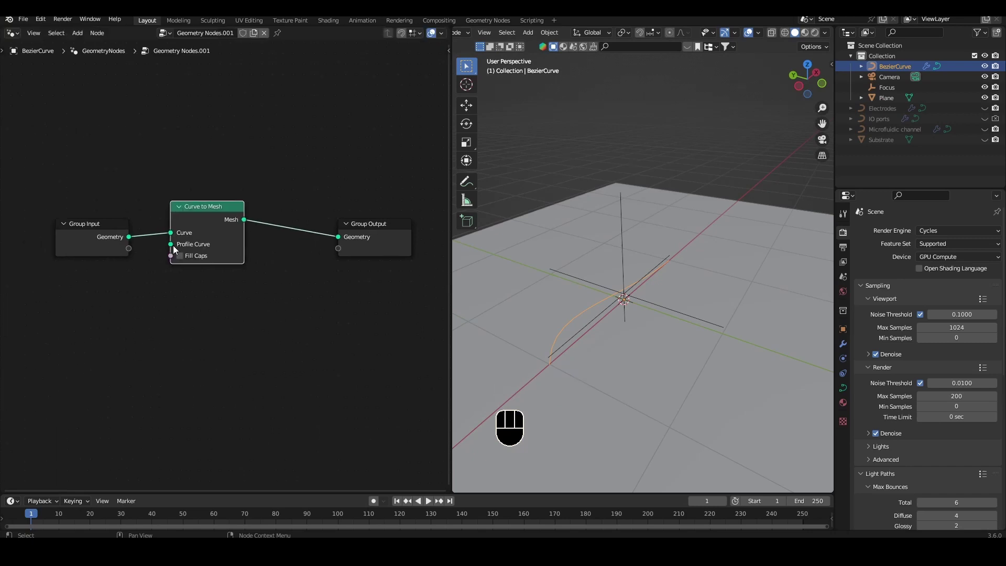
# Feed a Curve Circle of radius 0.1 m into Profile Curve and move the curve's control points into a bent tube.
pyautogui.moveTo(173, 249); pyautogui.dragTo(331, 140)
pyautogui.press('BackSpace')
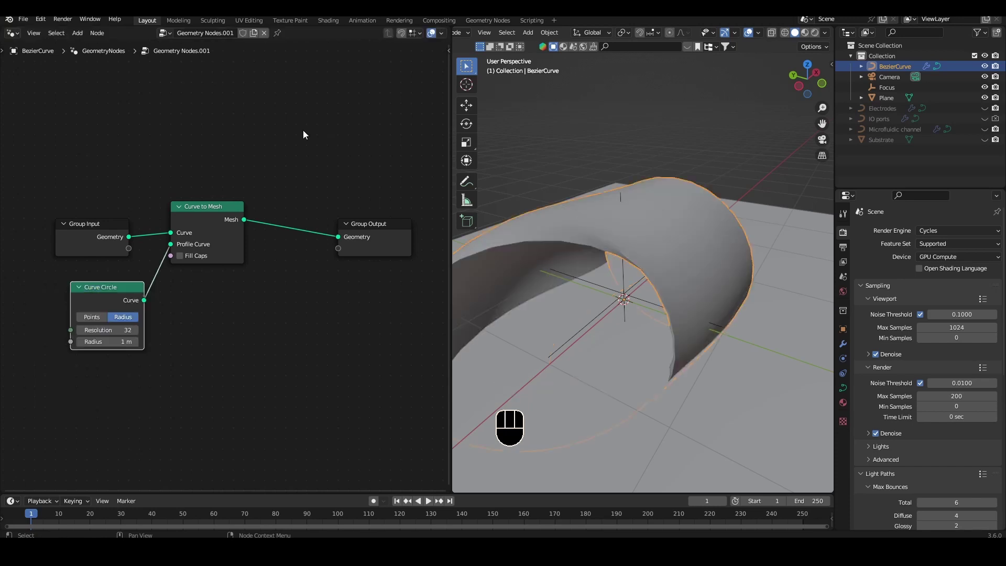
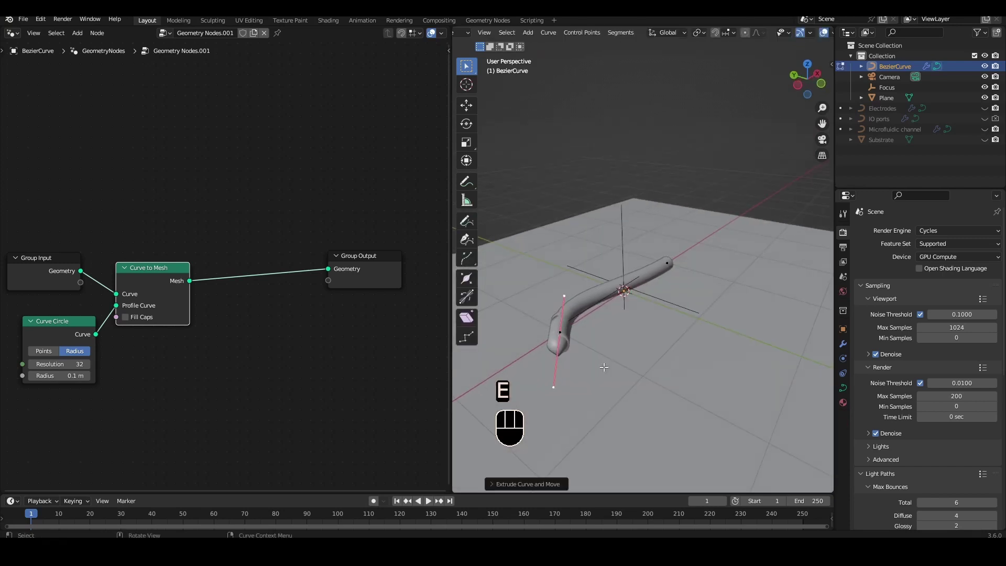
pyautogui.press('ctrl+z')
pyautogui.press('g')
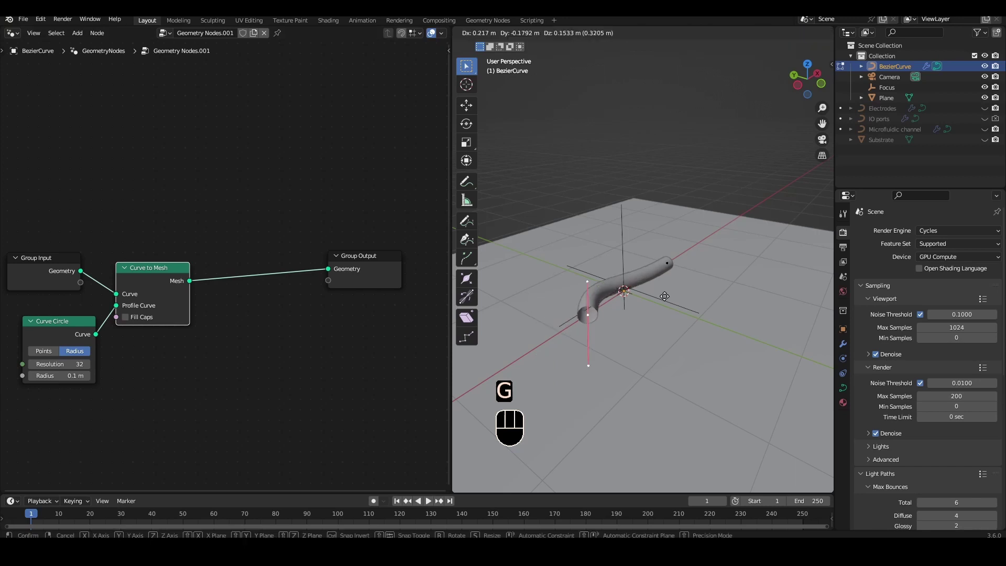
pyautogui.moveTo(619, 279); pyautogui.dragTo(635, 264)
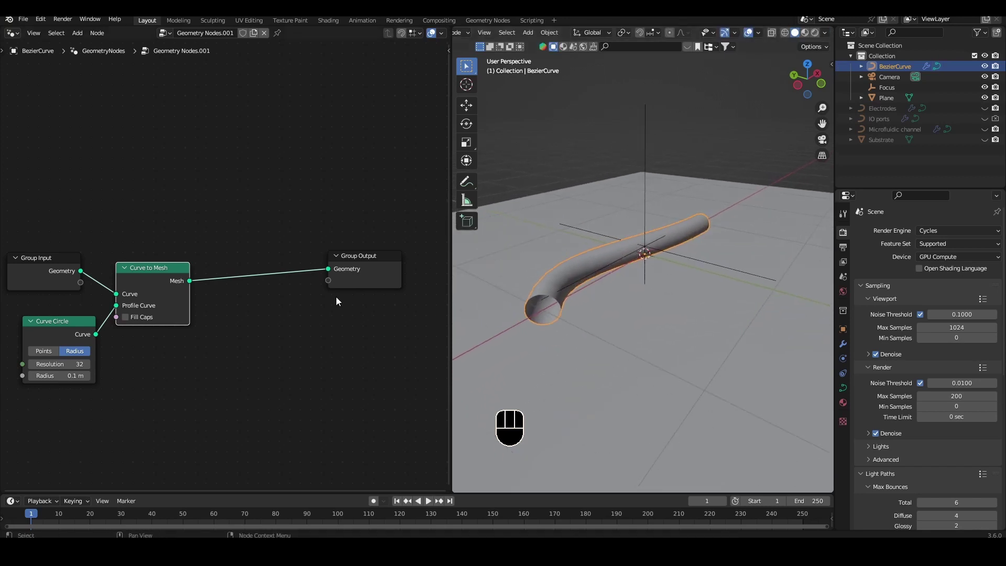
# Insert an Extrude Mesh node after Curve to Mesh and adjust its offset for the tube's wall thickness.
pyautogui.press('shift+a')
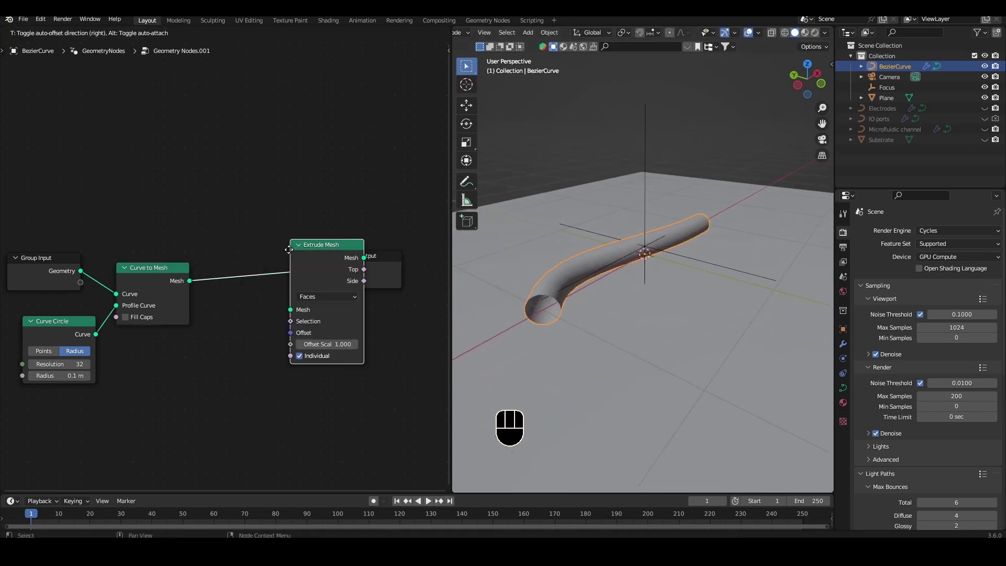
pyautogui.moveTo(604, 238); pyautogui.dragTo(605, 267)
pyautogui.click(243, 362)
pyautogui.click(243, 362)
pyautogui.click(243, 363)
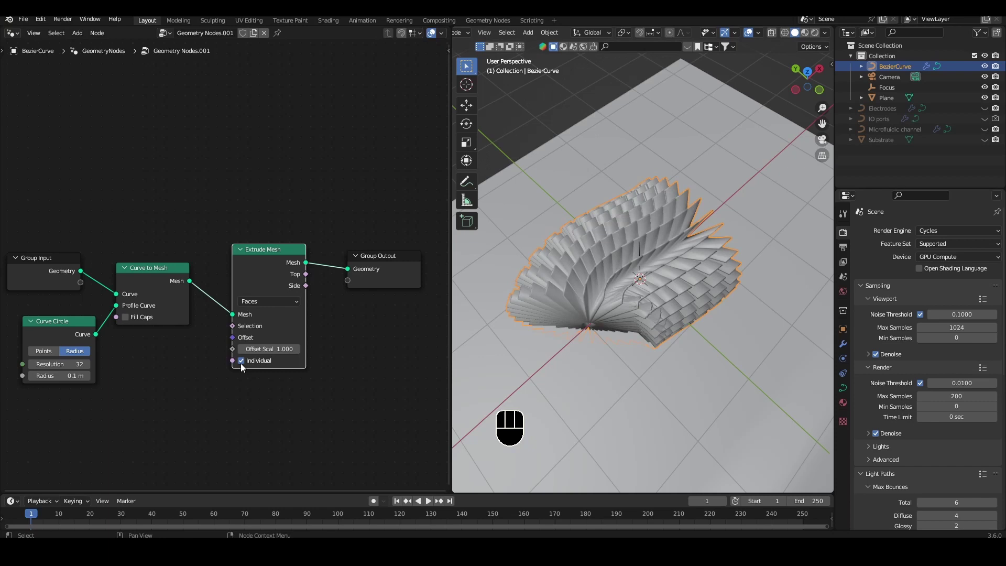
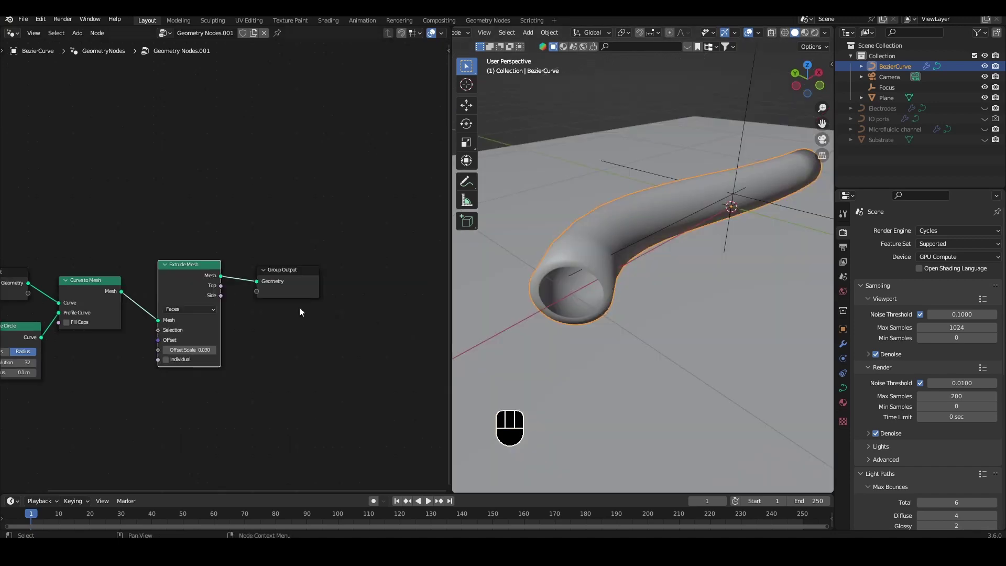
pyautogui.click(308, 288)
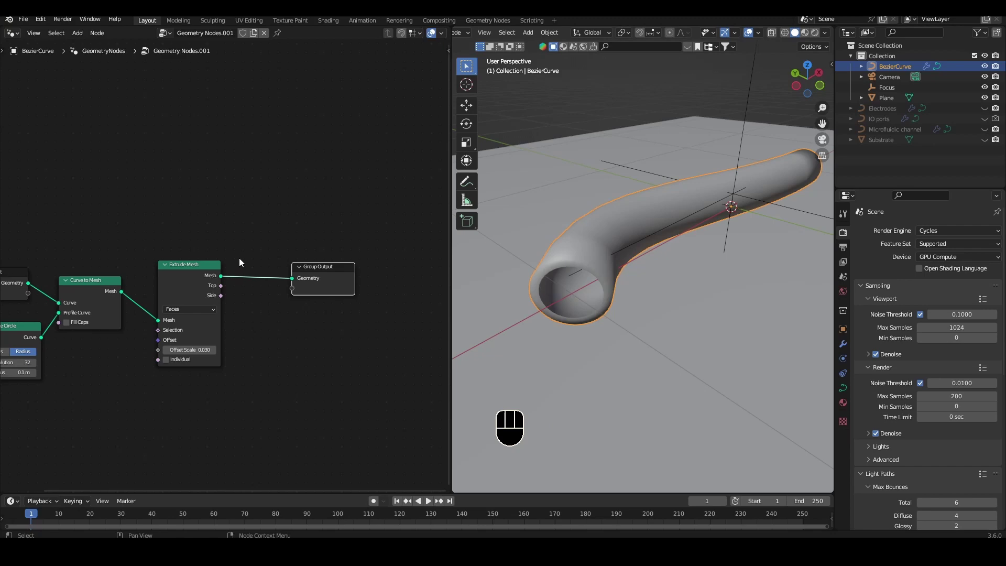
# Add Set Shade Smooth before the output, wire Side into Selection, untick Shade Smooth, and inspect the tube end.
pyautogui.press('shift+a')
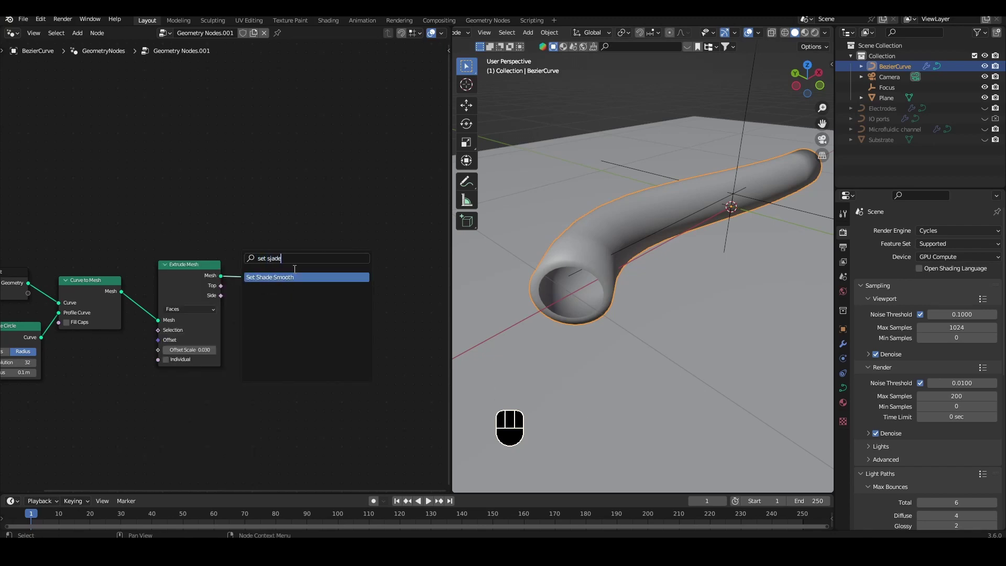
pyautogui.moveTo(221, 301); pyautogui.dragTo(254, 299)
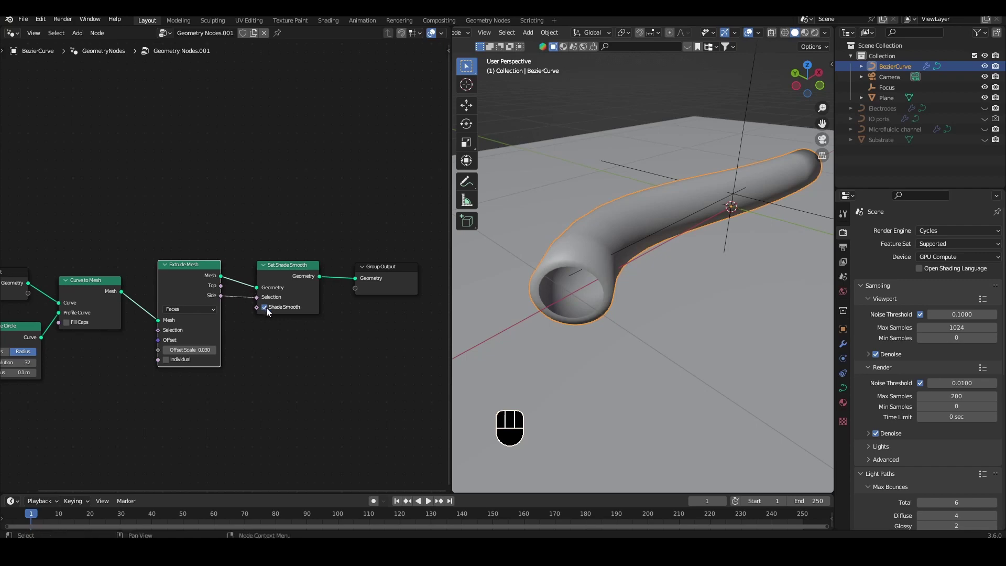
pyautogui.click(270, 312)
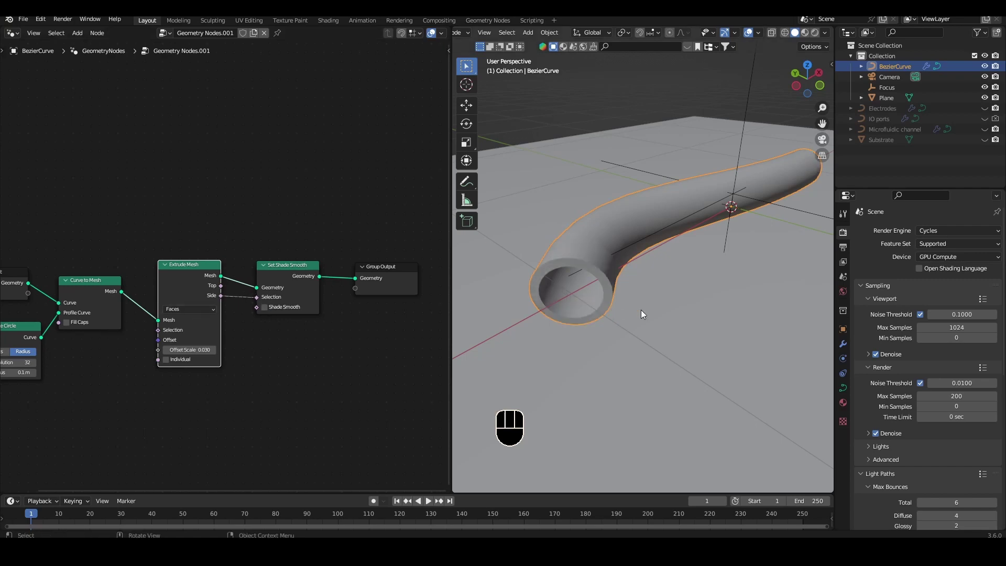
pyautogui.moveTo(586, 333); pyautogui.dragTo(613, 280)
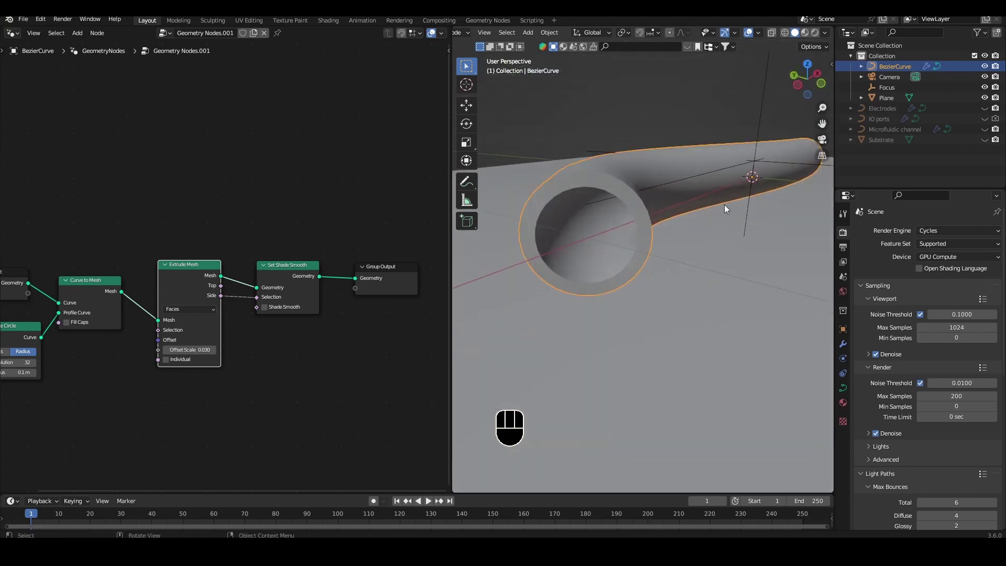
pyautogui.middleClick(597, 195)
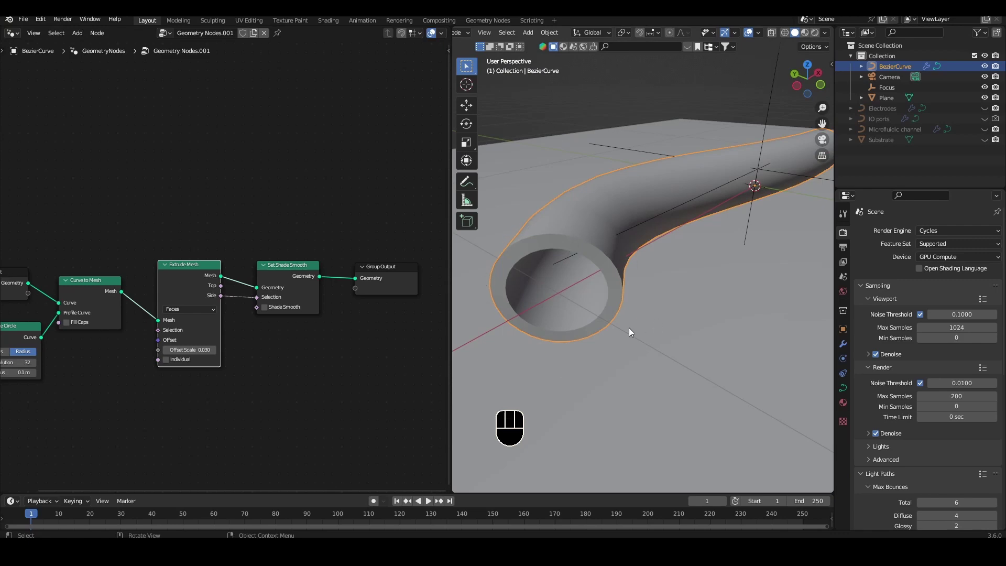
# Assign the tube a new Tubing material copied from PDMS with roughness 0.2 via a Set Material node.
pyautogui.press('shift+a')
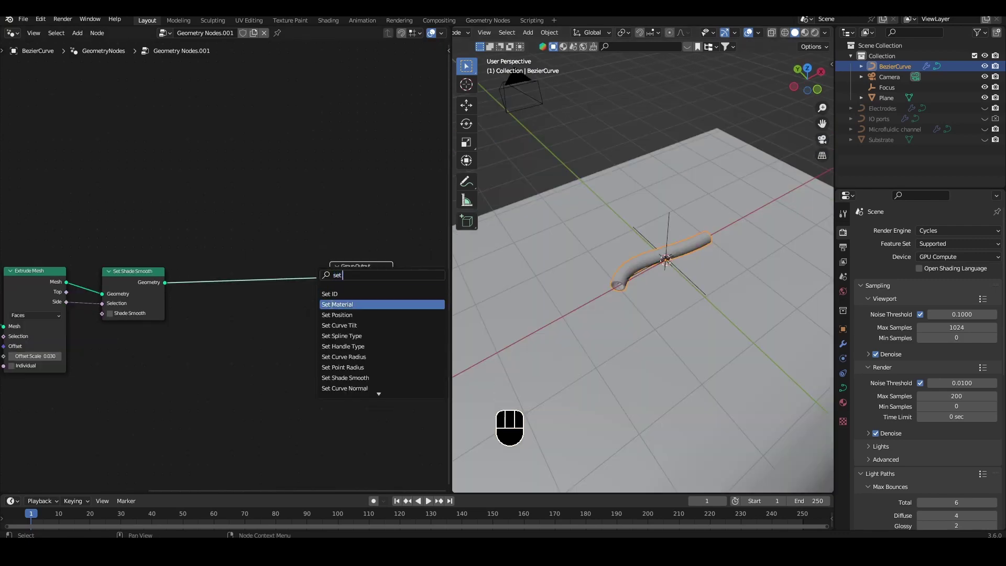
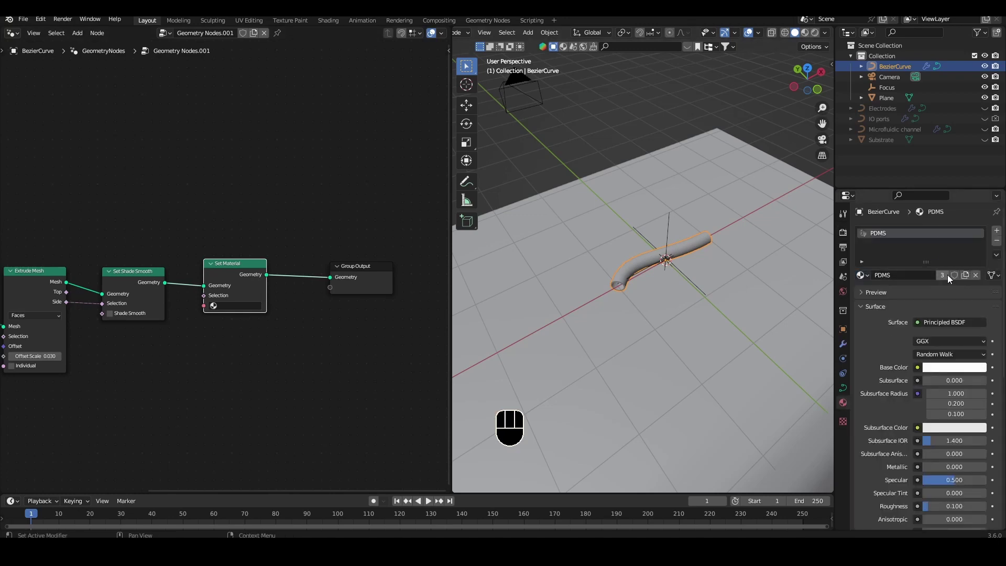
pyautogui.click(947, 277)
pyautogui.moveTo(927, 282); pyautogui.dragTo(932, 249)
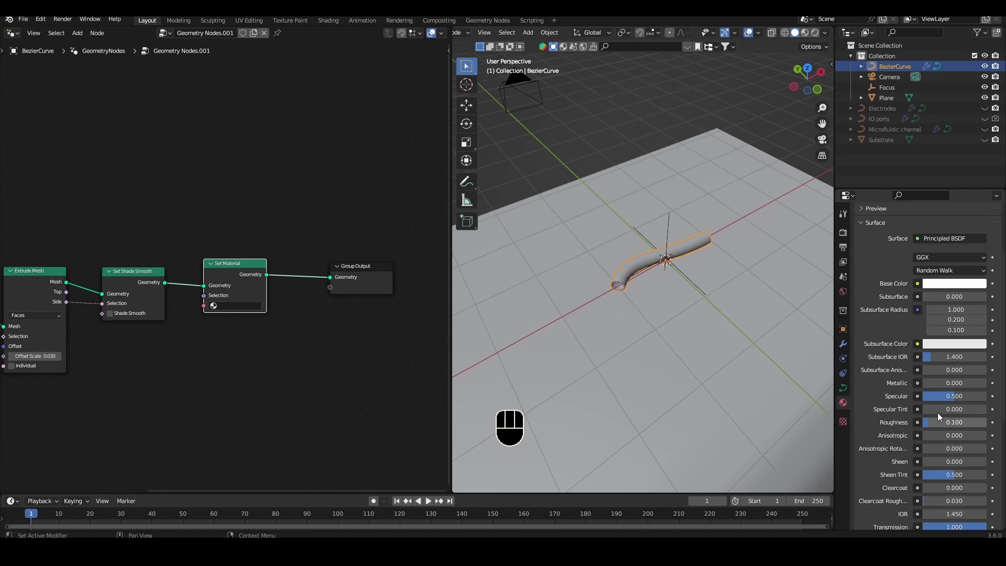
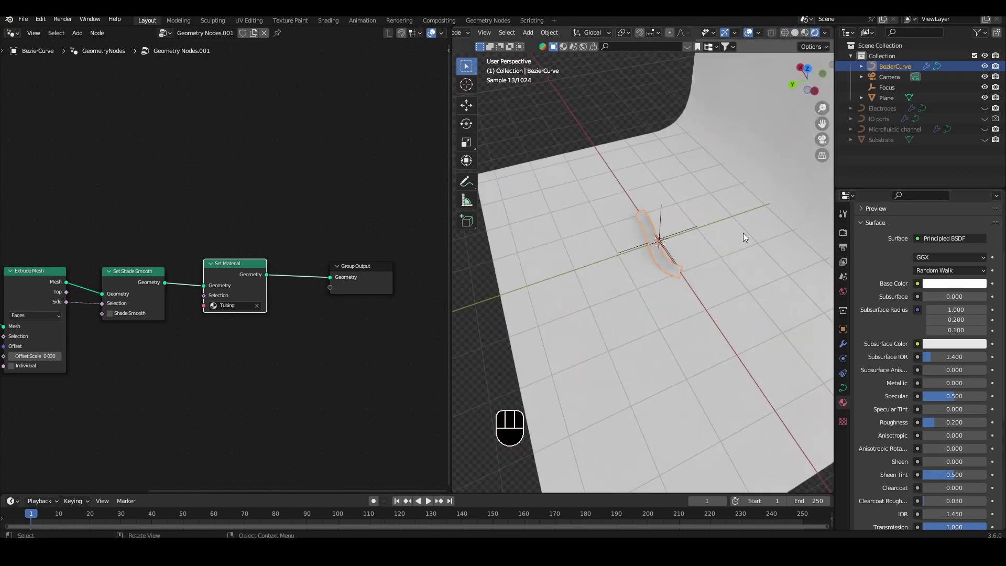
# Unhide the chip objects and view the assembled scene from the top.
pyautogui.doubleClick(661, 269)
pyautogui.moveTo(661, 269); pyautogui.dragTo(668, 259)
pyautogui.rightClick(661, 269)
pyautogui.rightClick(665, 266)
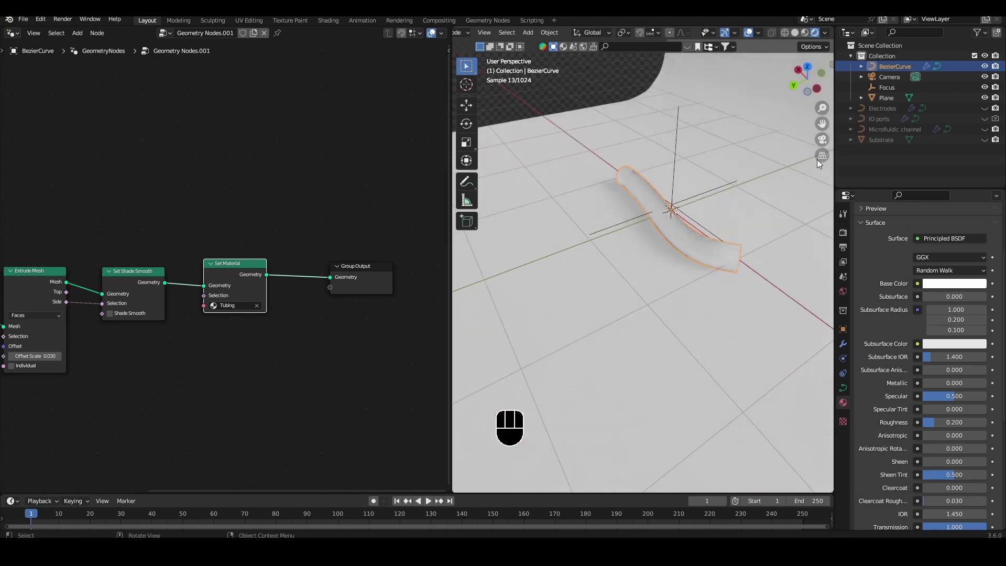